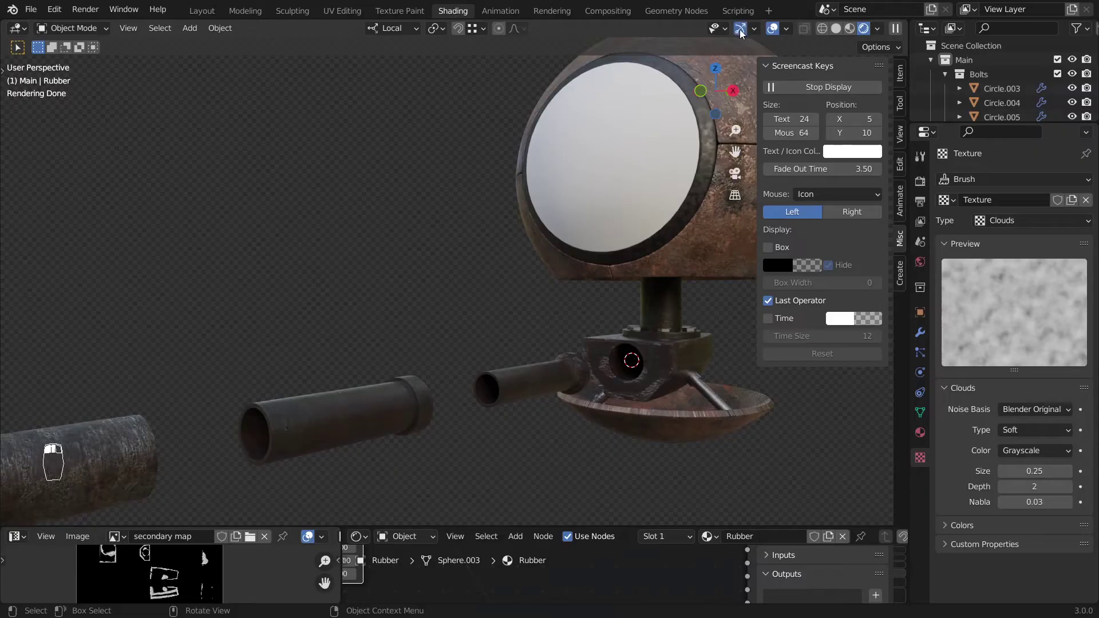
Select the robot eye's screen, isolate it in Local View and orbit to see it edge-on
click(556, 233)
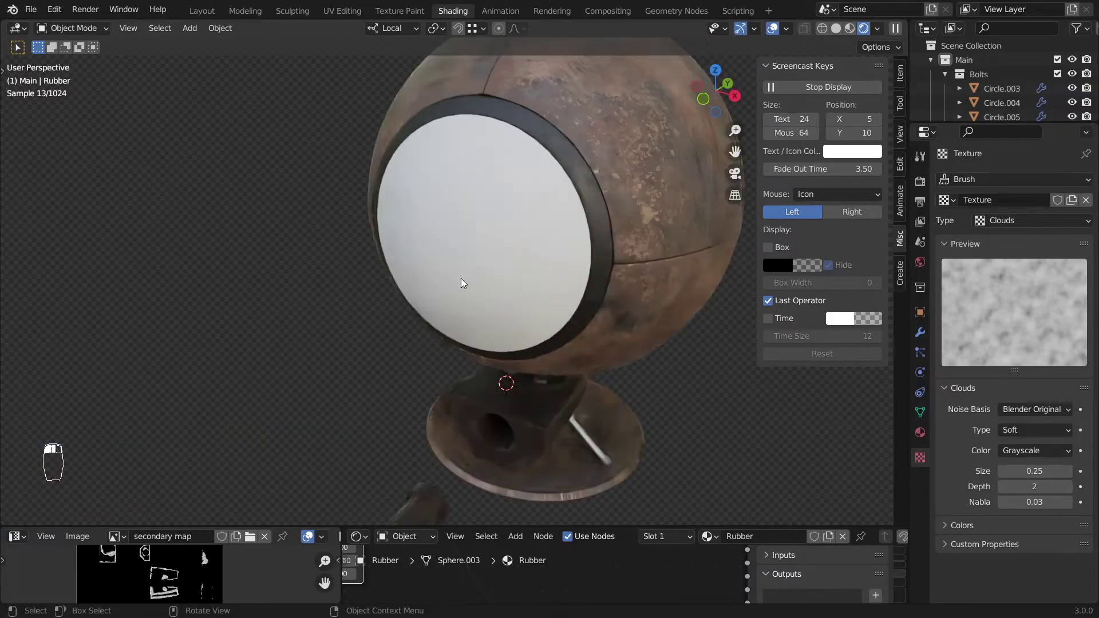
click(652, 246)
key(/)
drag(310, 223, 517, 223)
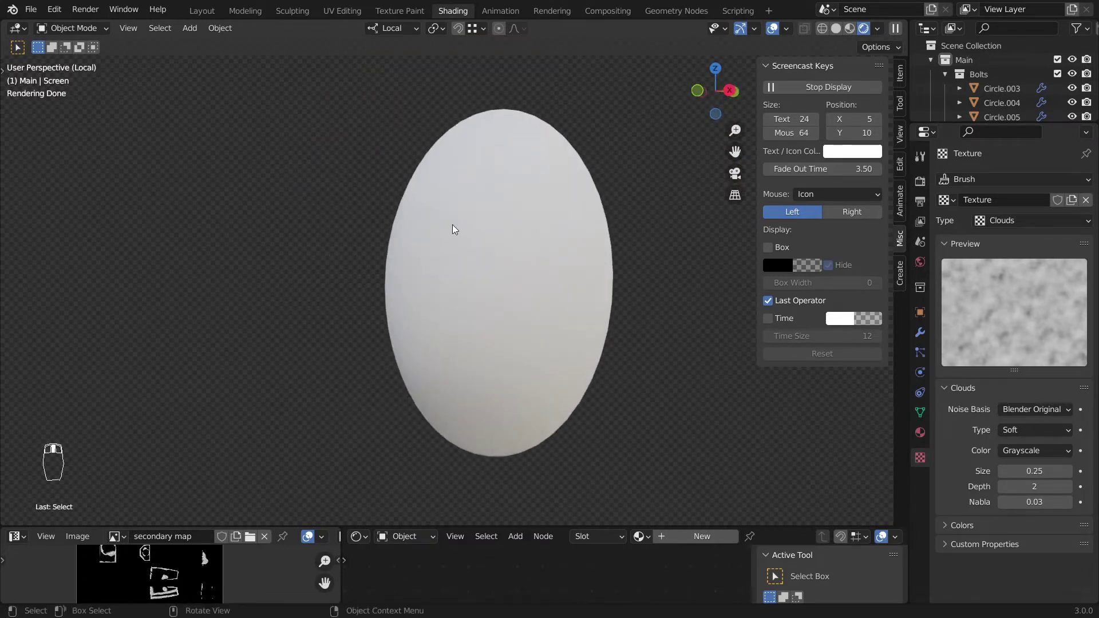
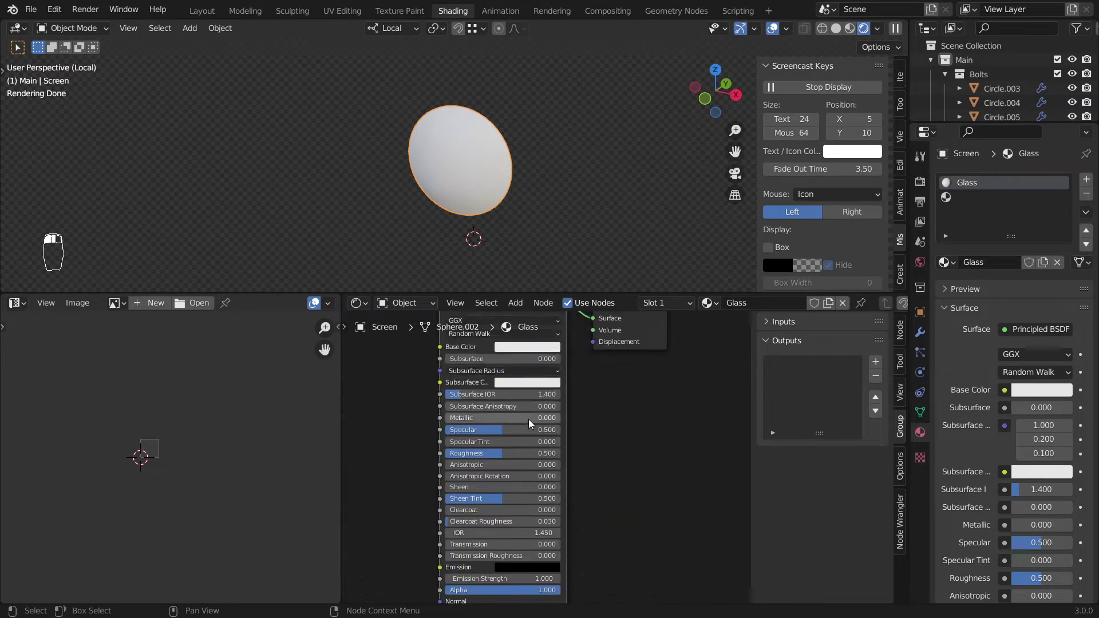
Set the Glass material's Principled BSDF to Transmission 1.0 and Roughness 0
key(shift+a)
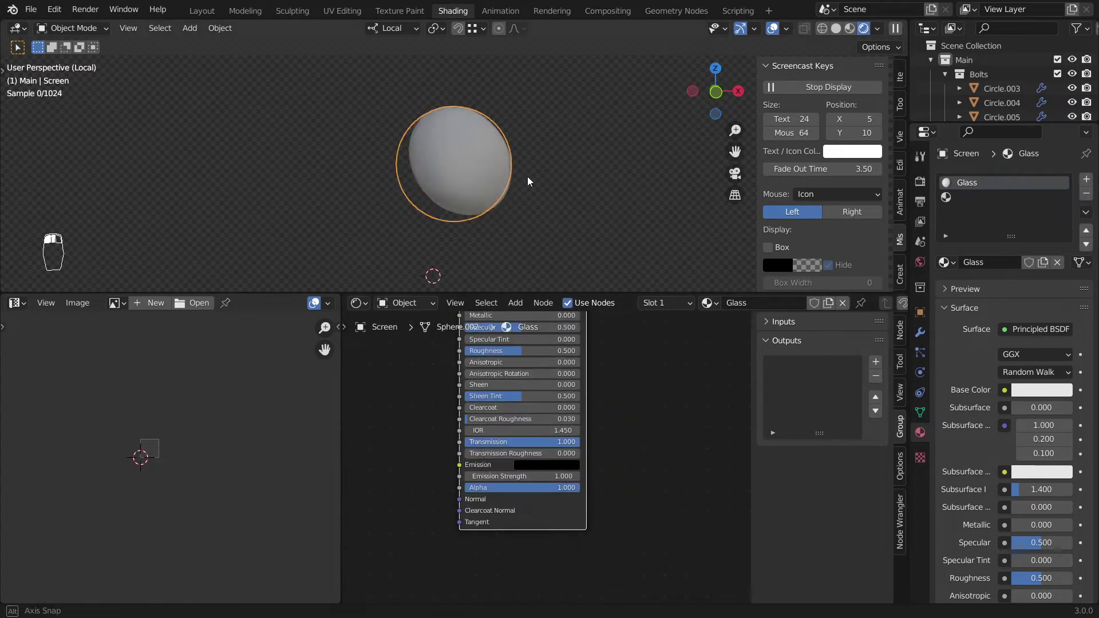
middle_click(466, 469)
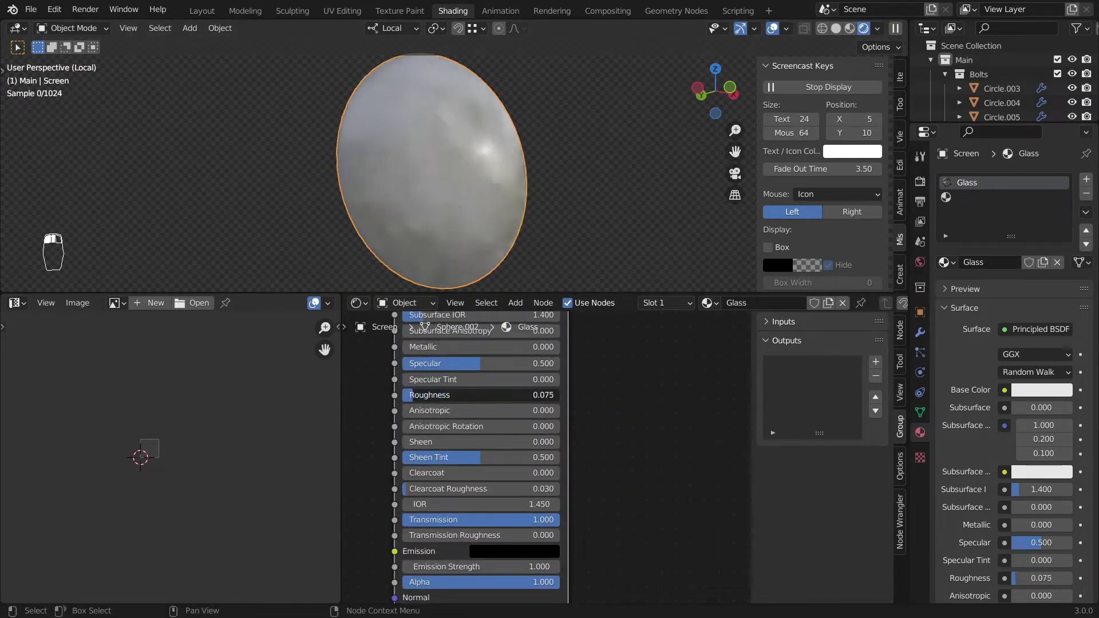
drag(483, 430, 588, 267)
click(615, 194)
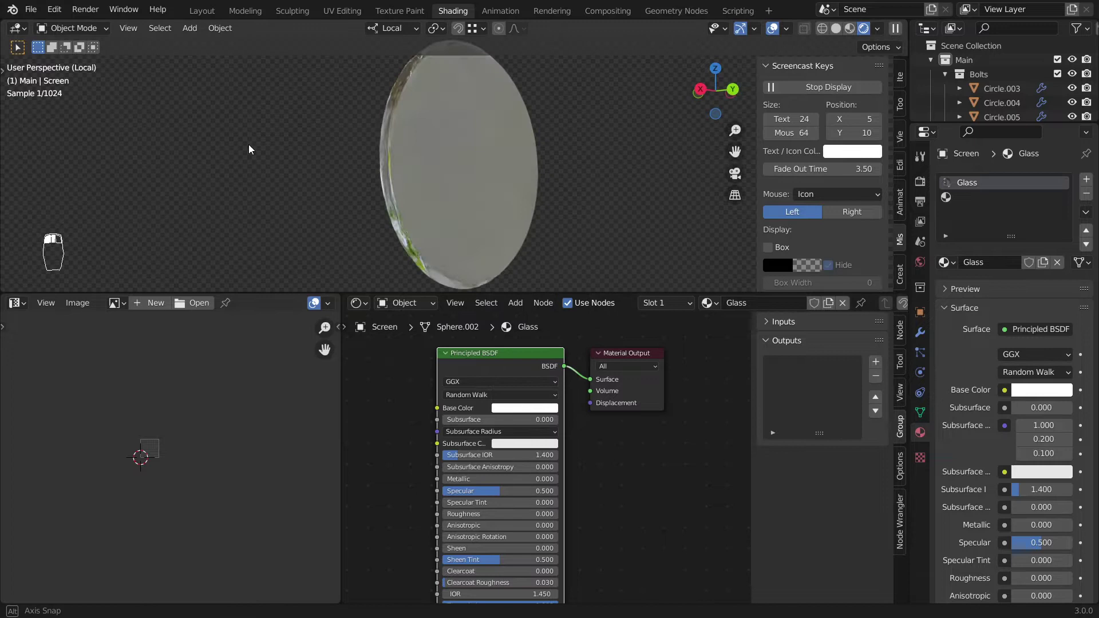
Add a second material slot named Screen and set its roughness to 0.4
drag(404, 170, 964, 197)
drag(874, 316, 442, 222)
key(e)
key(KP_1)
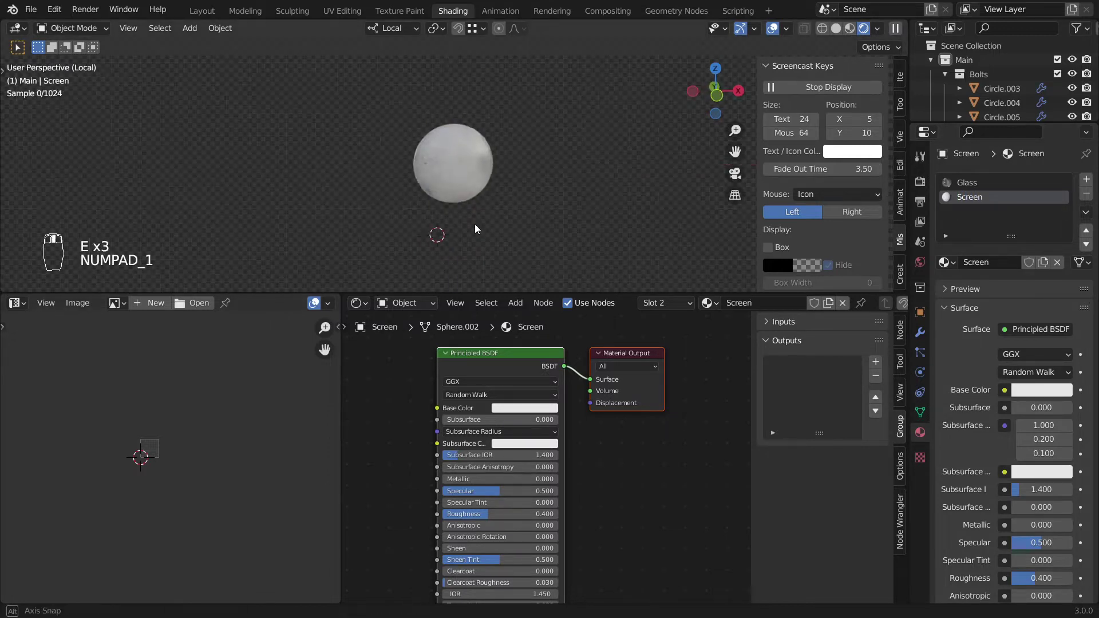
drag(471, 185, 520, 195)
Snap the 3D cursor to the screen's centre and bring up the Add menu
key(Tab)
key(shift+s)
key(Tab)
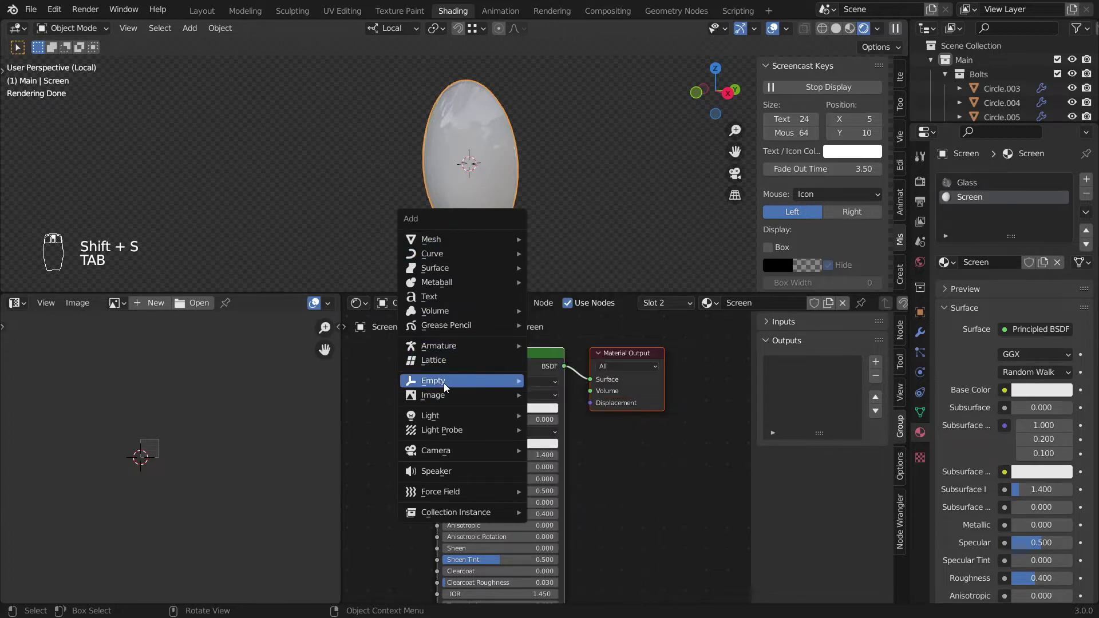
Rename the new Plain Axes empty to 'screen CNT'
key(F2)
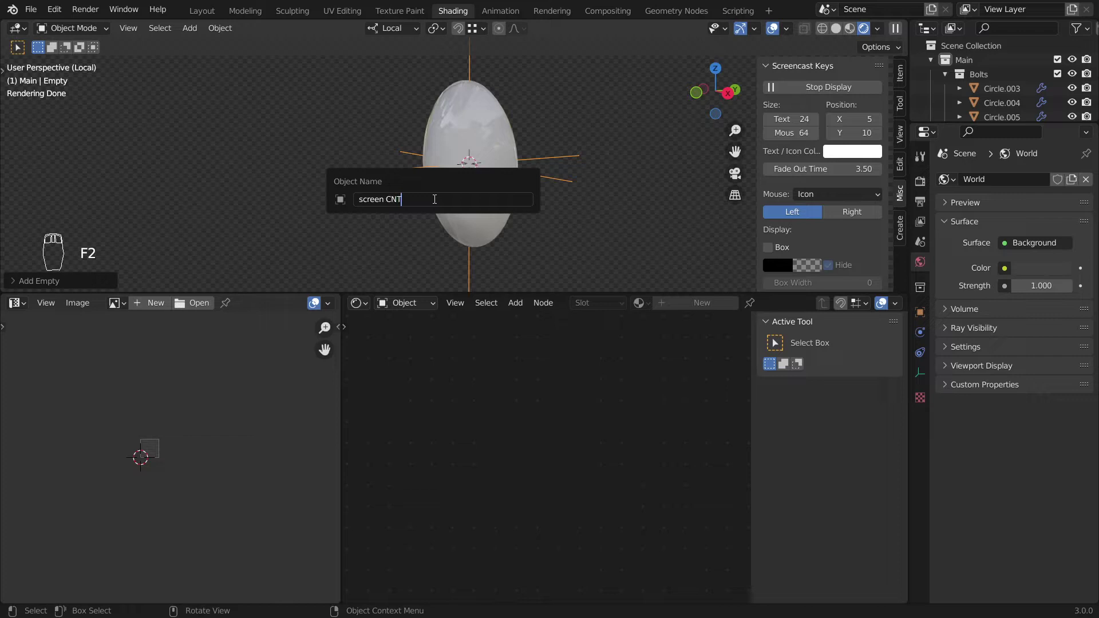
key(e)
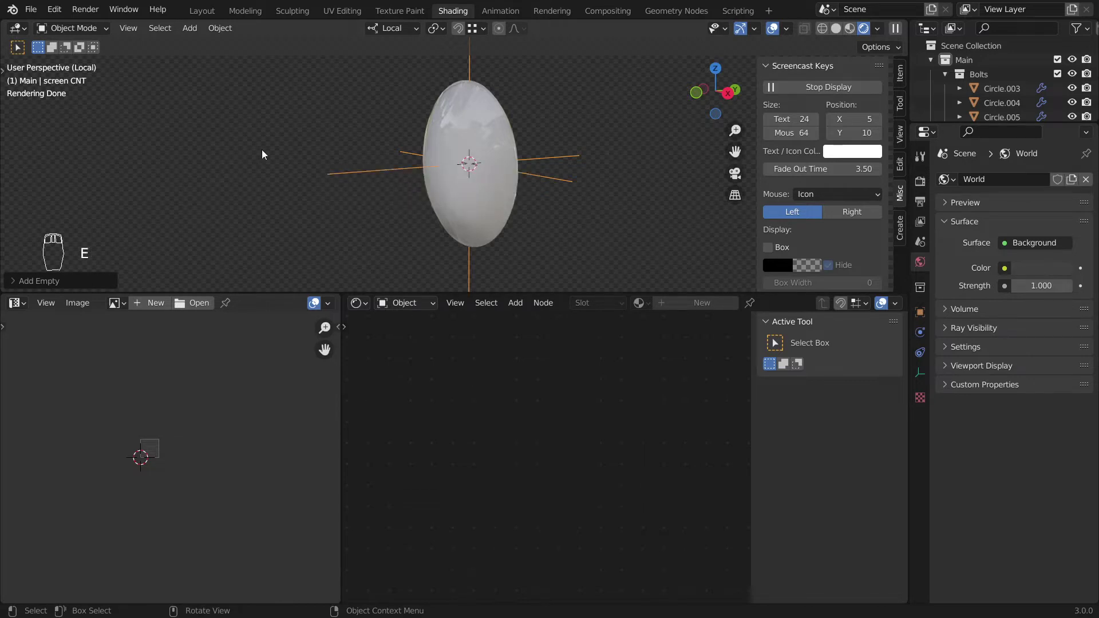
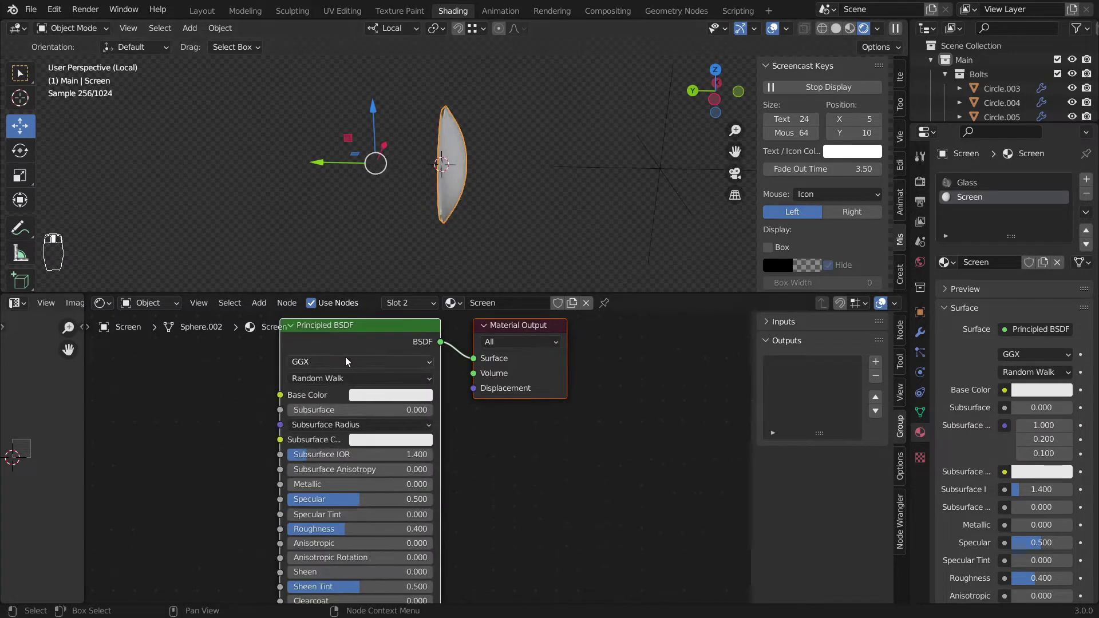
Add a Gradient Texture node and connect its Color to the Principled BSDF Base Color
right_click(333, 336)
drag(332, 336, 569, 364)
key(ctrl+t)
key(g)
drag(294, 445, 426, 321)
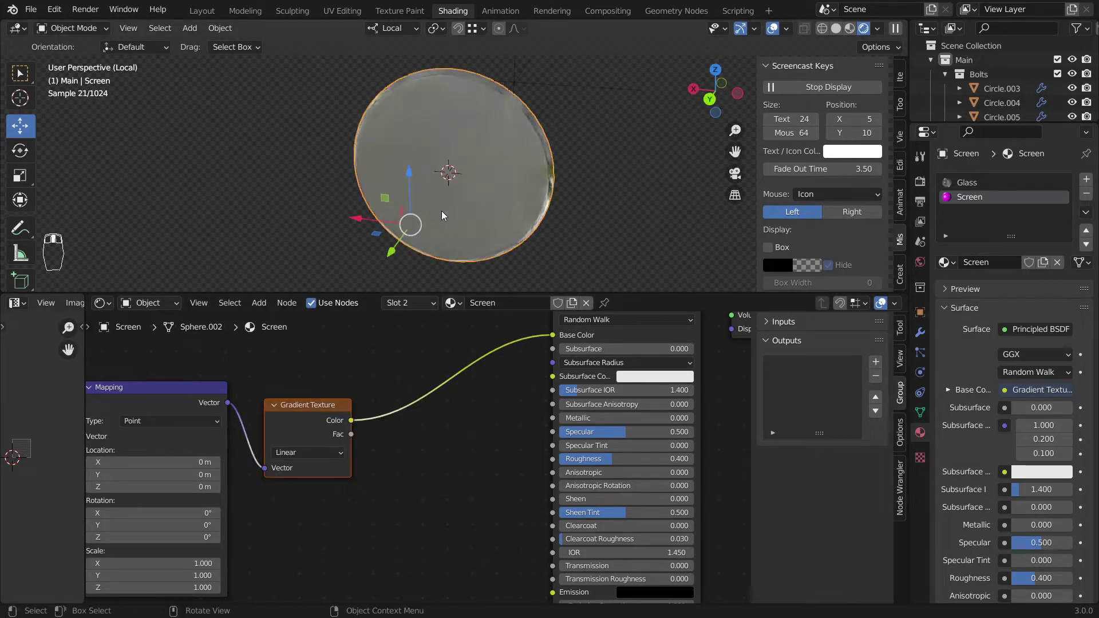
Switch the render engine to Eevee in the render properties
right_click(841, 33)
drag(841, 33, 510, 219)
right_click(509, 159)
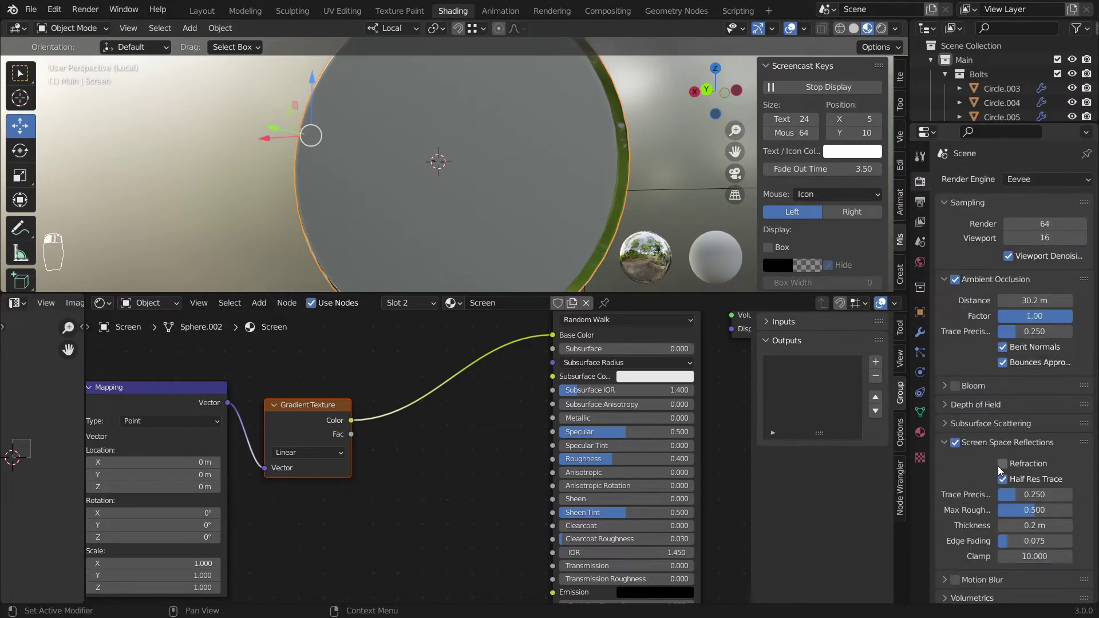
Enable Screen Space Refraction and set the Screen material to Alpha Blend with Shadow Mode None
drag(407, 167, 1039, 408)
drag(1039, 408, 634, 200)
middle_click(635, 199)
middle_click(529, 168)
middle_click(596, 201)
drag(1027, 422, 705, 205)
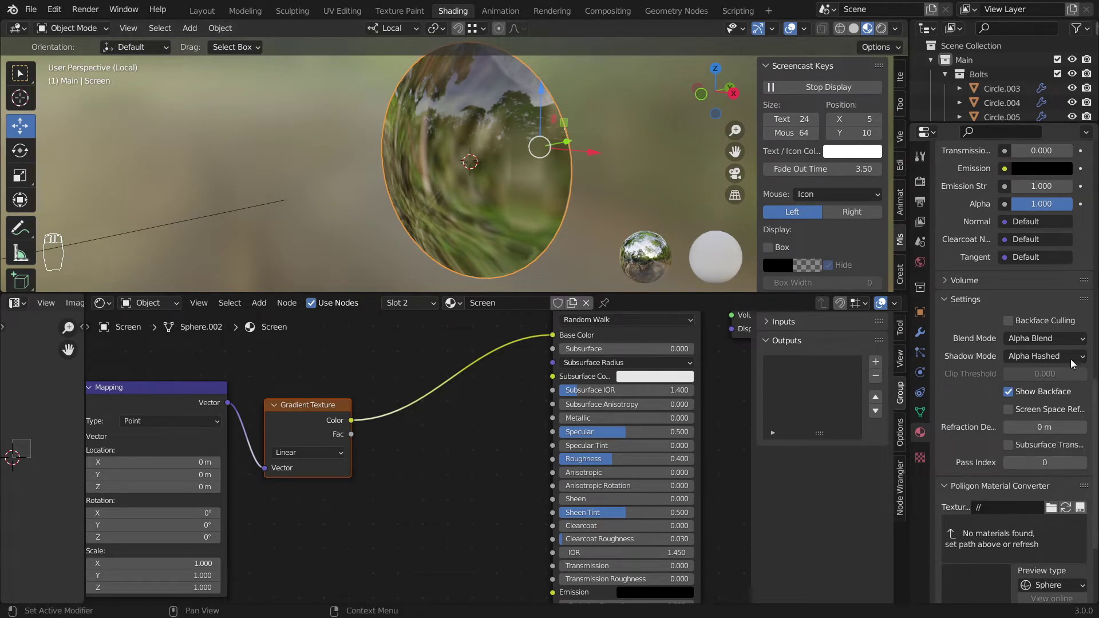
Switch the render engine back to Cycles and let the viewport render finish
drag(1040, 378, 516, 144)
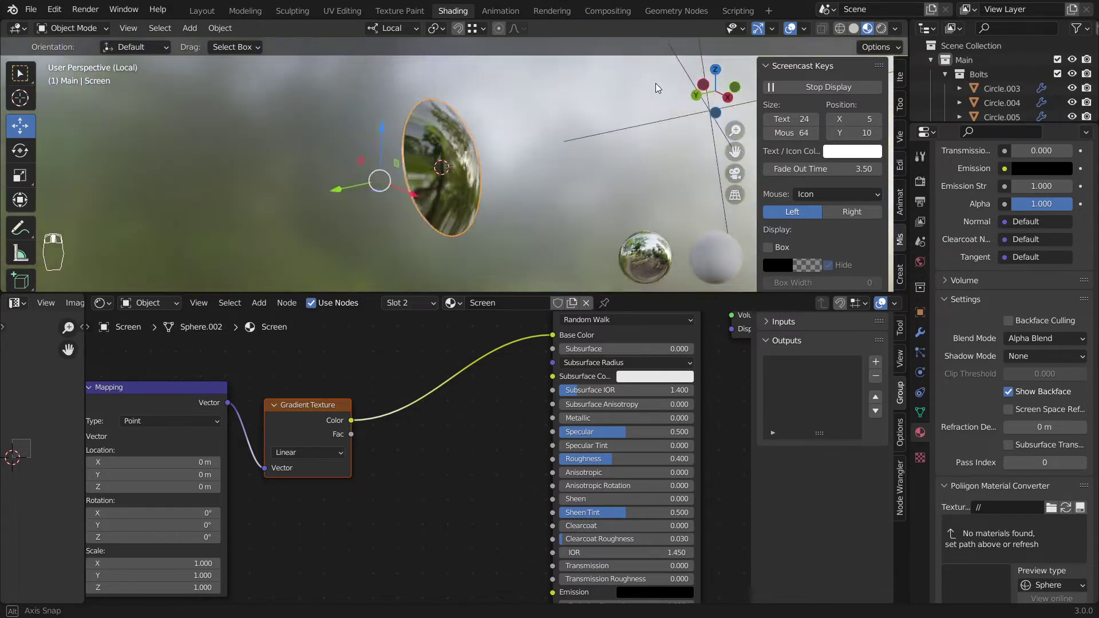
drag(883, 34, 579, 244)
drag(884, 35, 575, 232)
drag(561, 216, 575, 233)
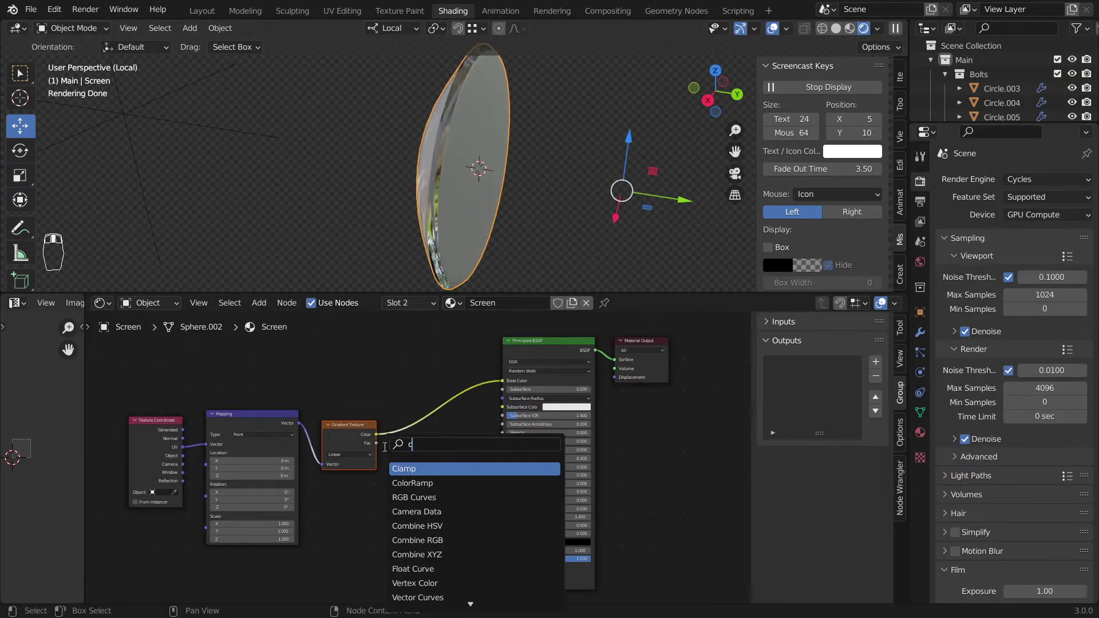
Insert a ColorRamp after the gradient and map it with Object coordinates from screen CNT
key(shift+space)
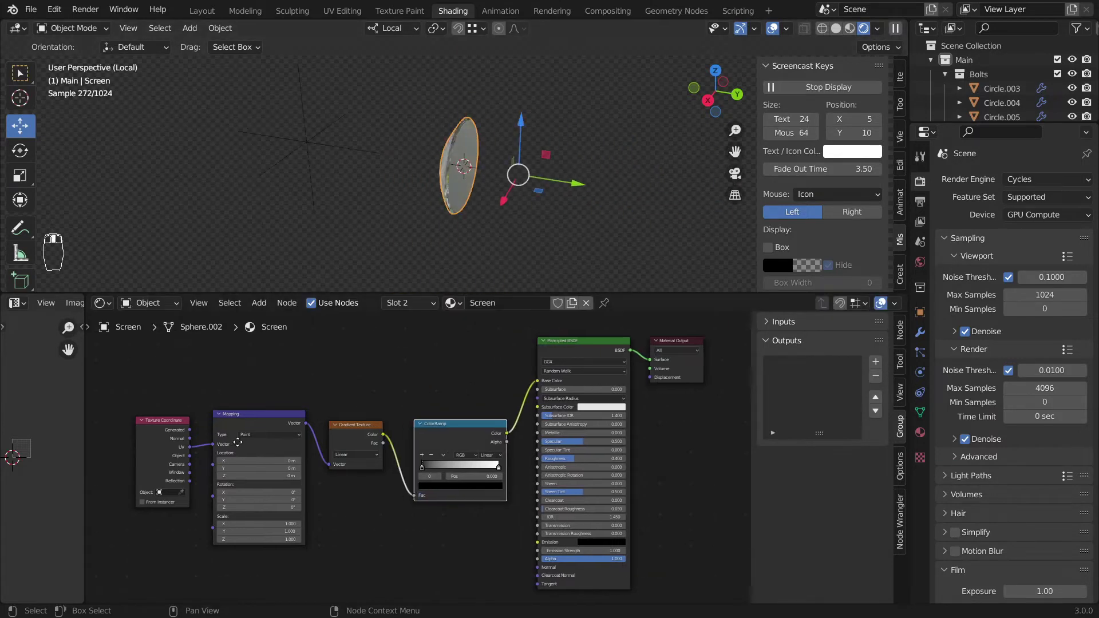
drag(50, 242, 538, 122)
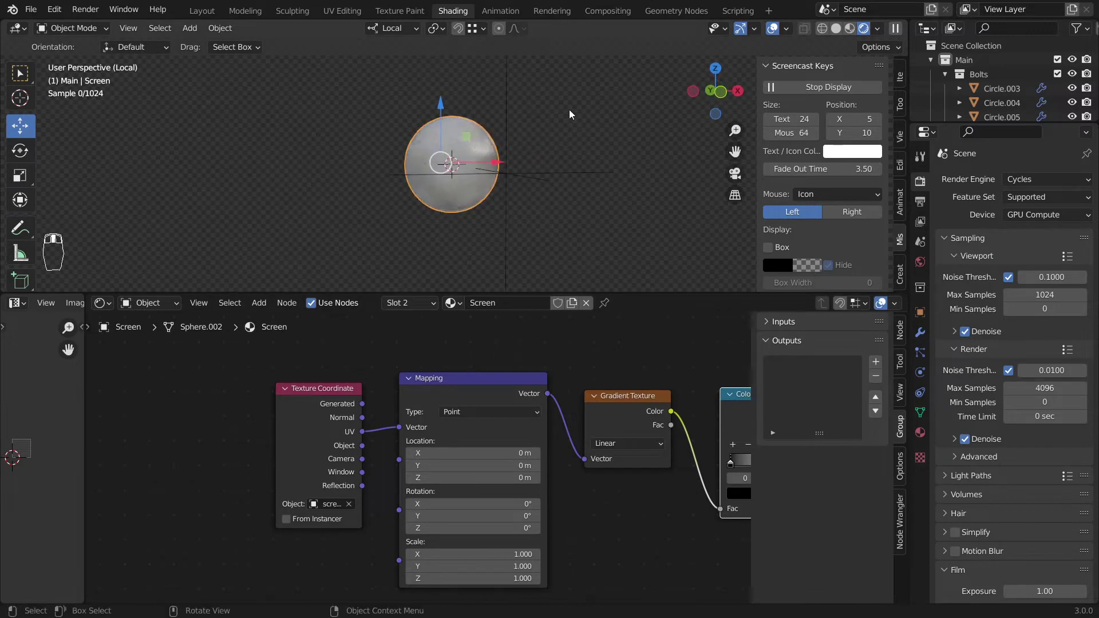
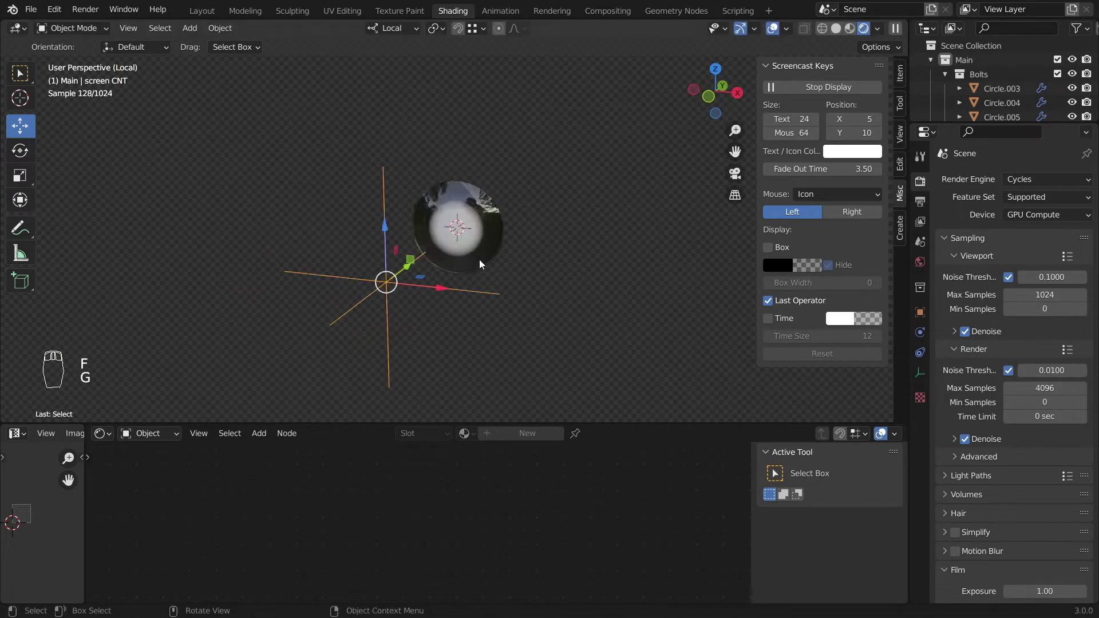
Move the screen CNT empty along its axis so the spherical gradient glows in the centre
key(g)
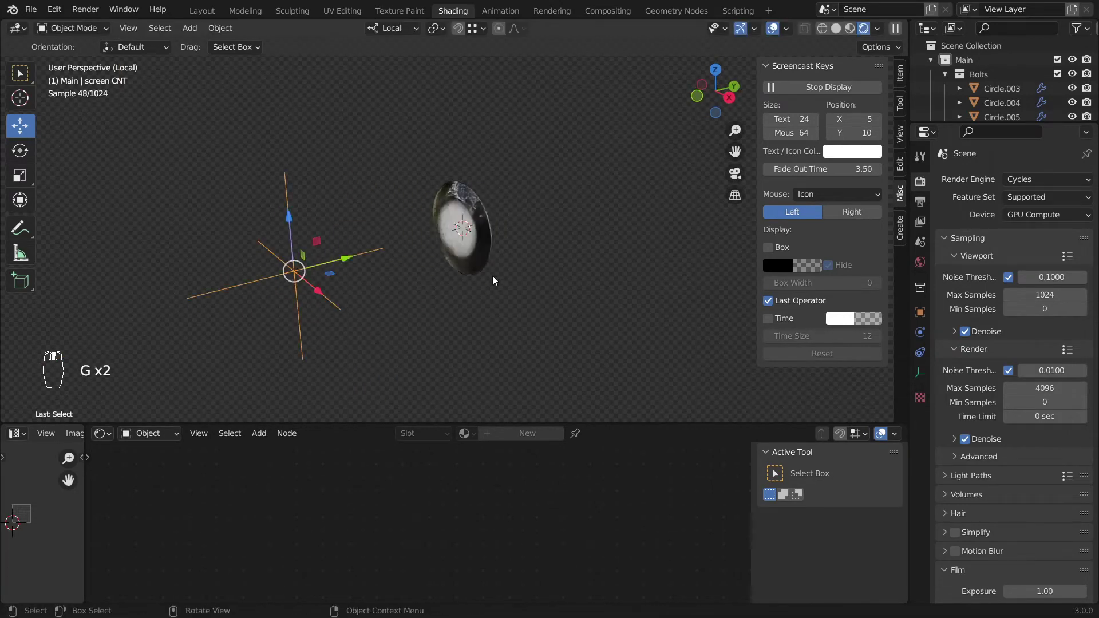
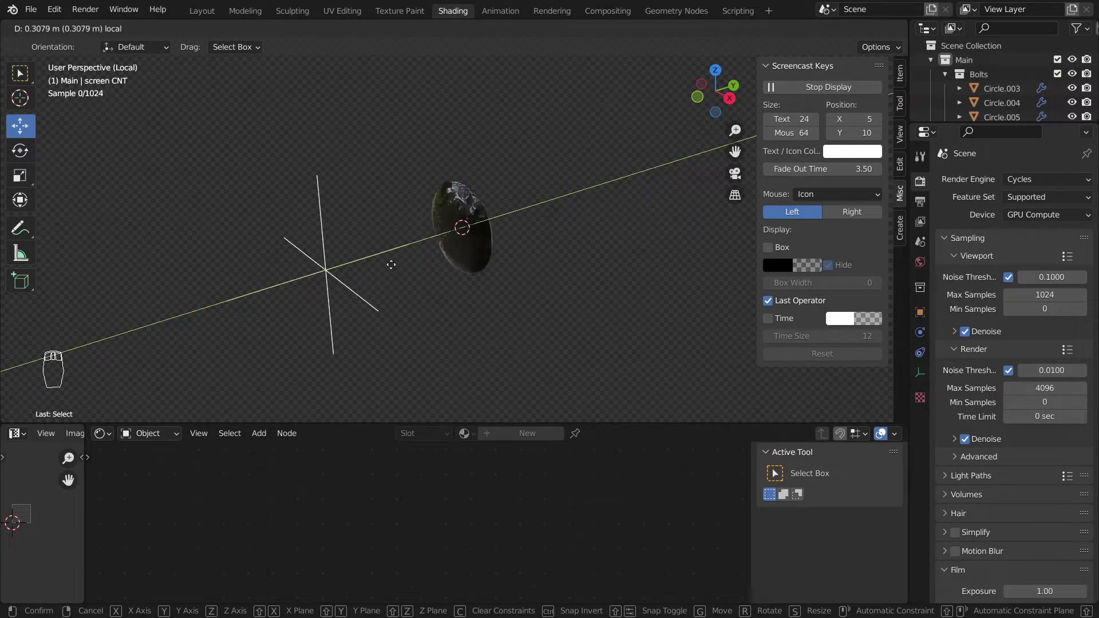
drag(465, 236, 222, 513)
drag(477, 416, 492, 303)
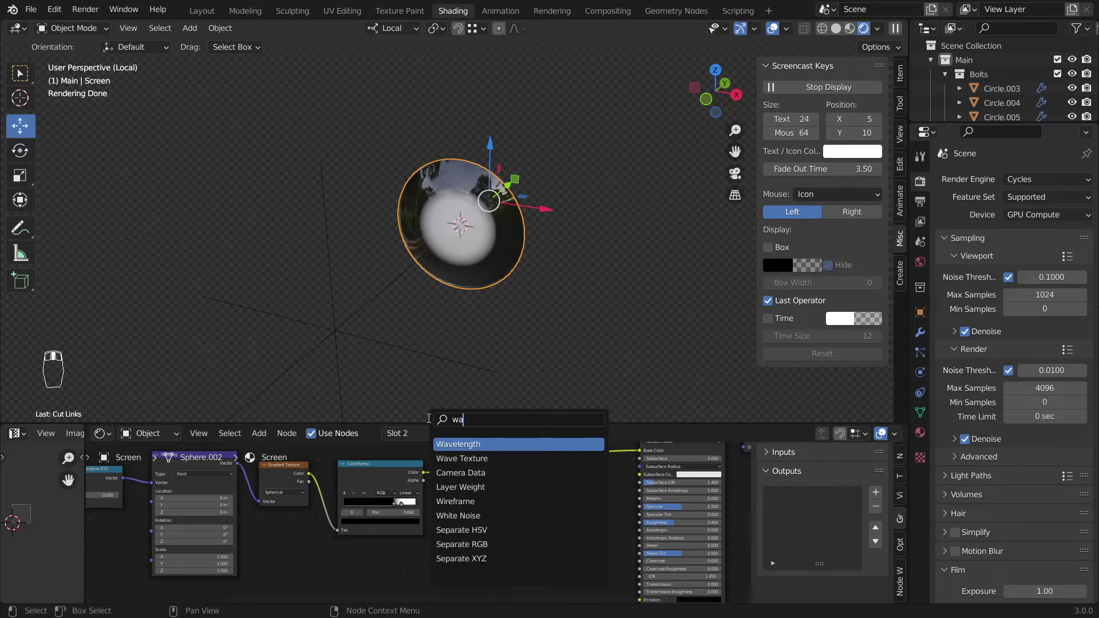
Add a Wave Texture with Mapping Z rotation 90° and scale 5.8 for horizontal stripes
key(BackSpace)
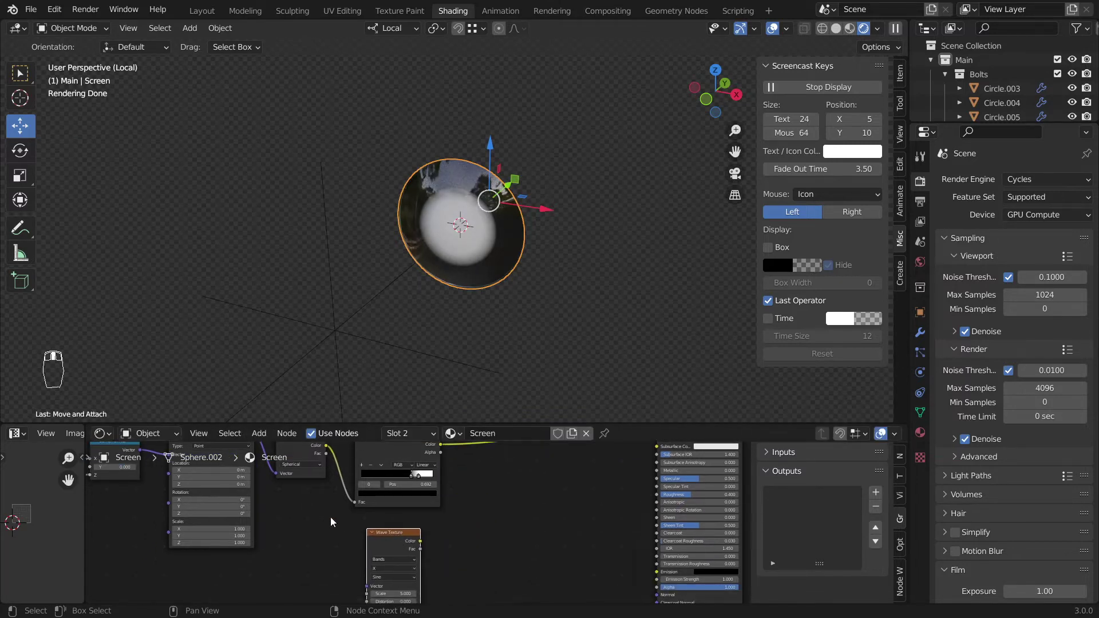
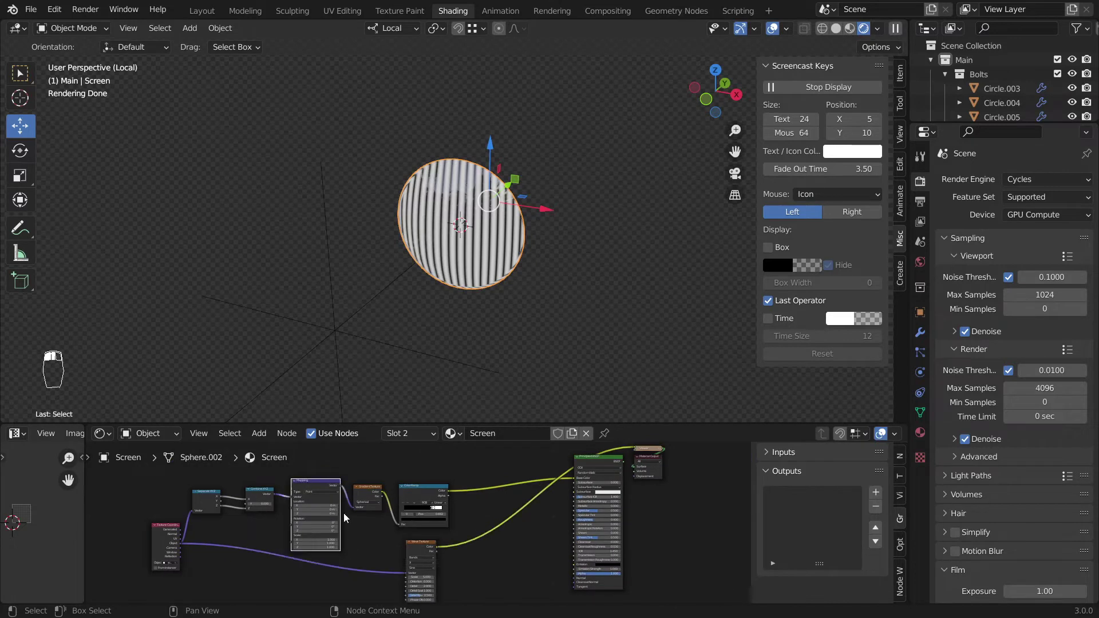
key(shift+d)
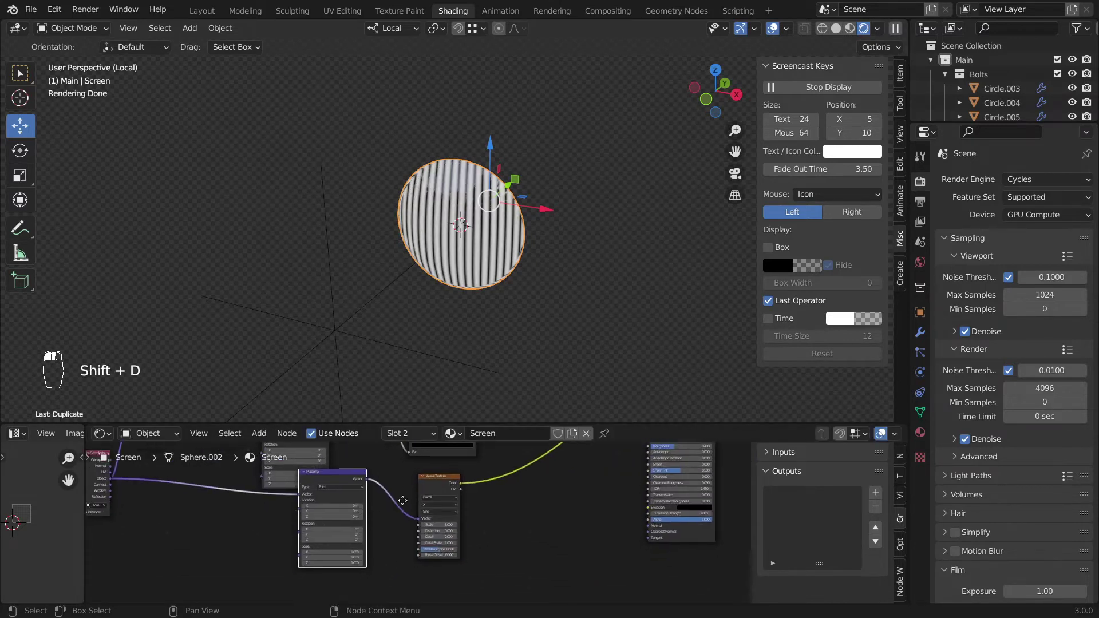
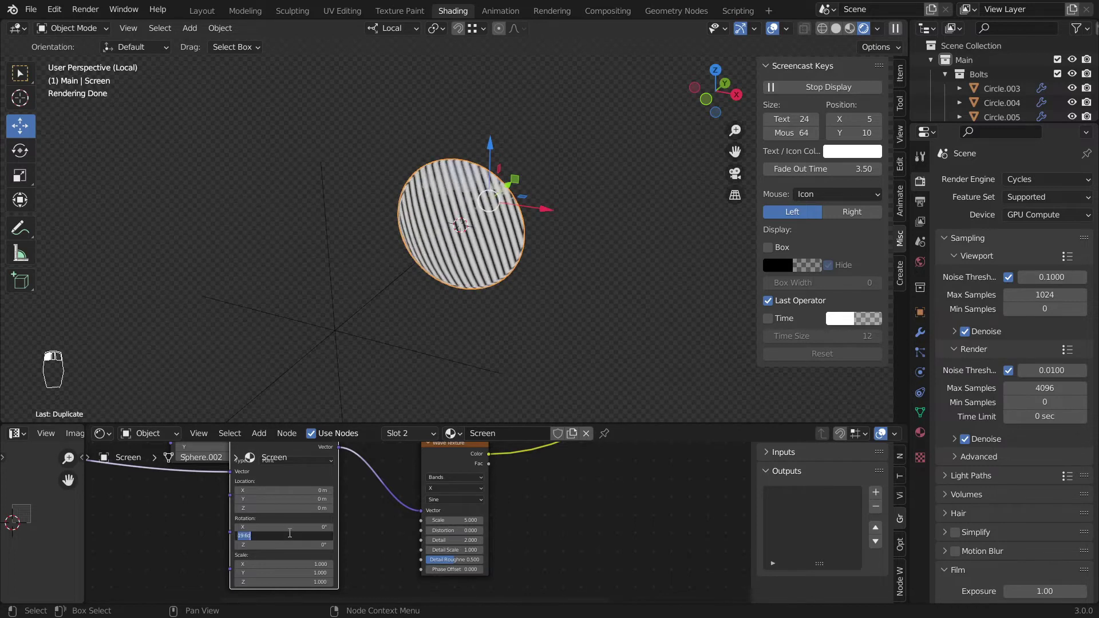
middle_click(466, 567)
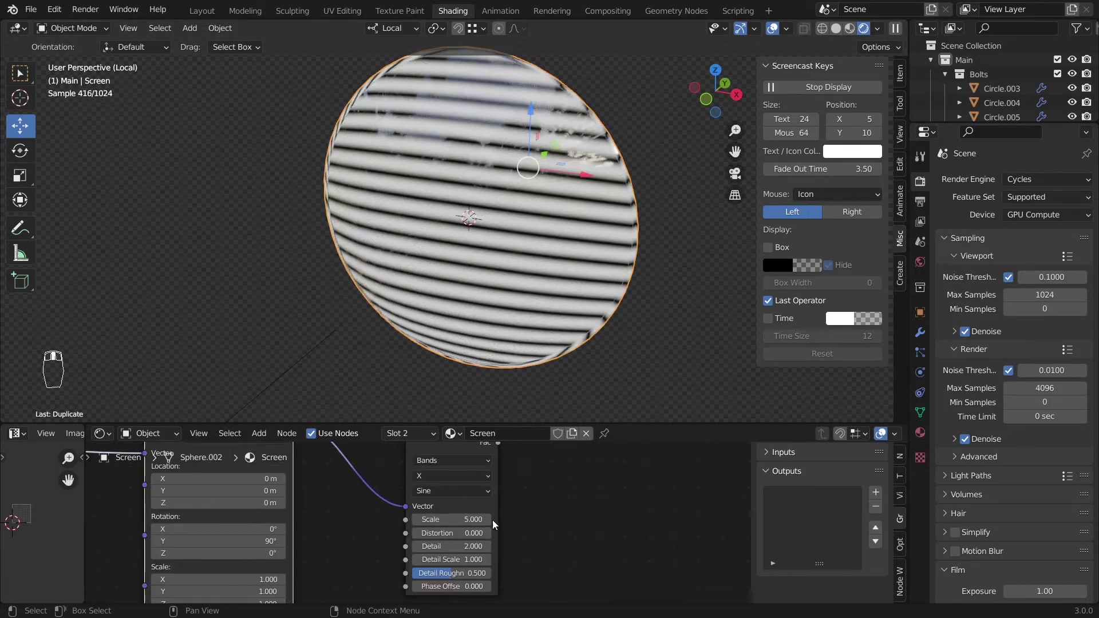
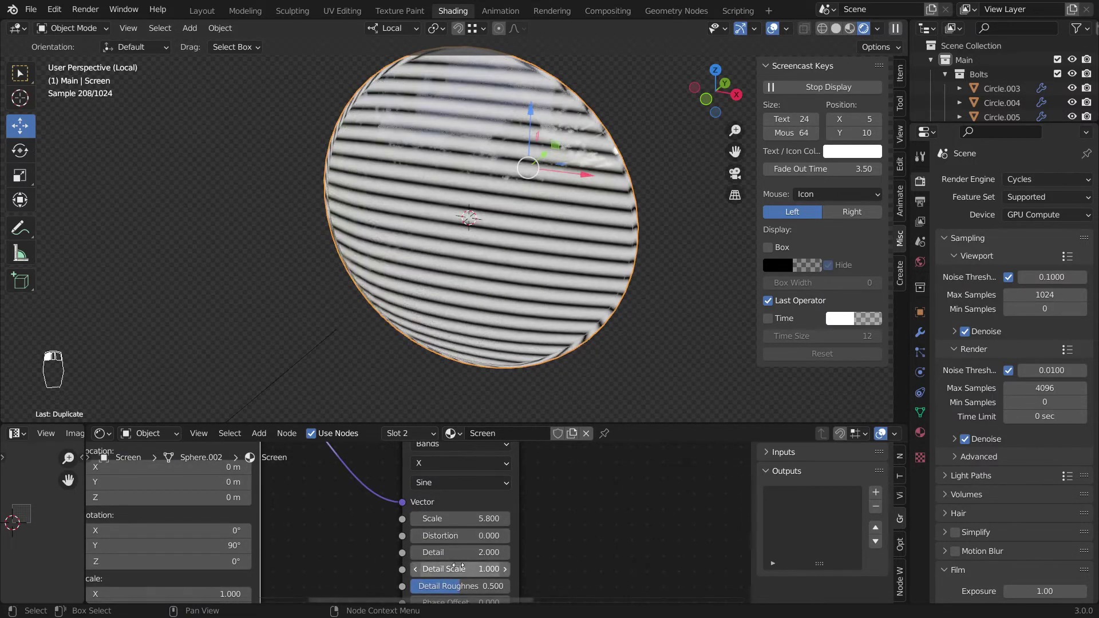
drag(517, 491, 439, 519)
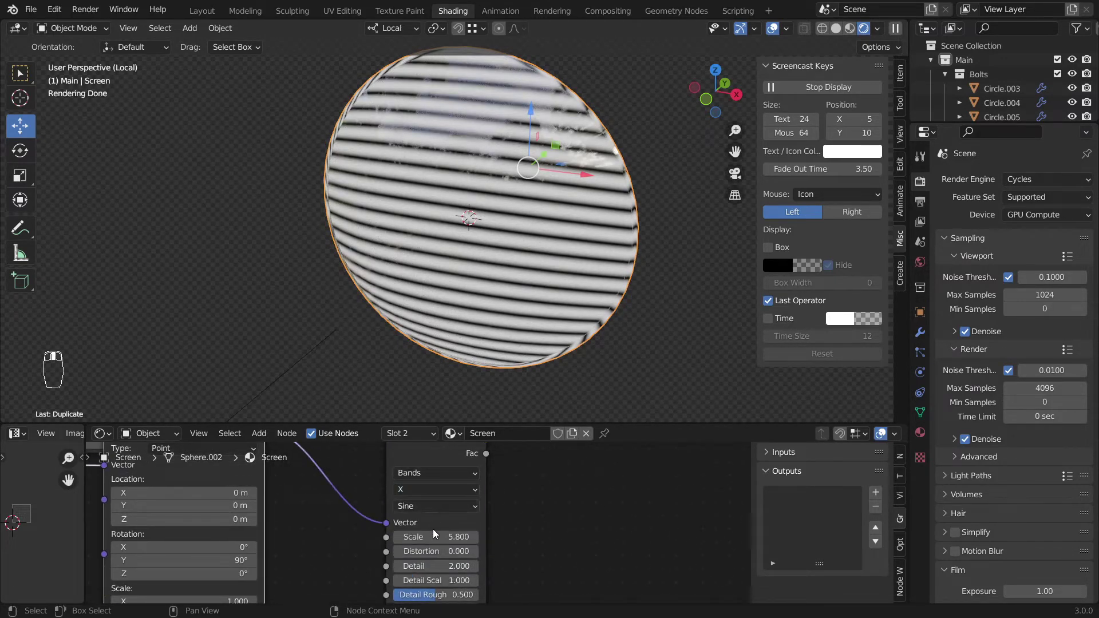
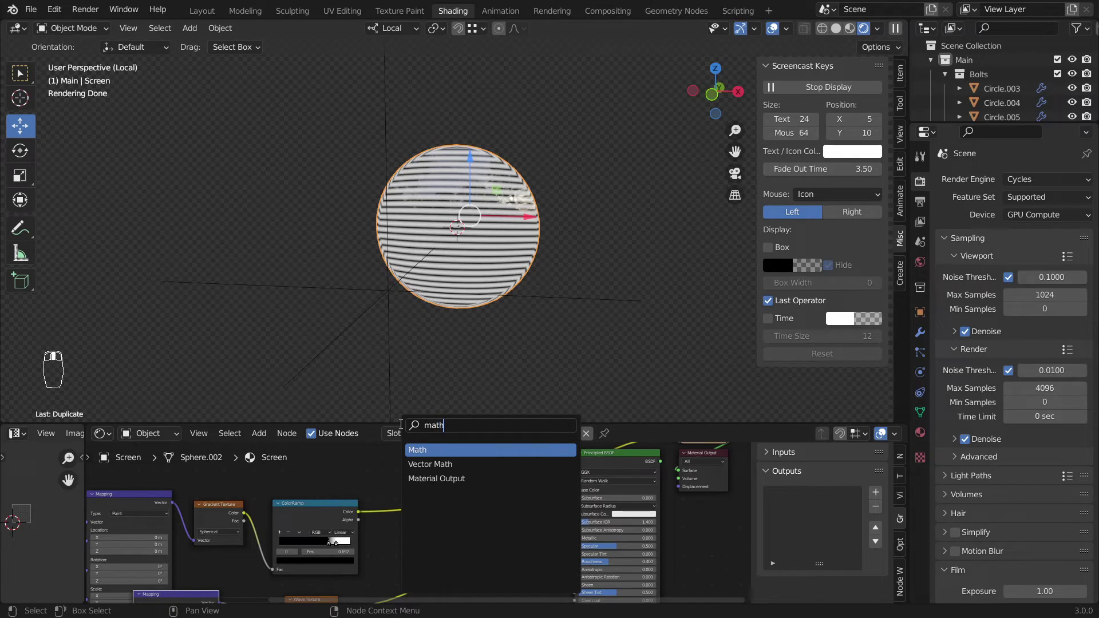
Insert a clamped Multiply Add math node with the wave texture as Multiplier and Addend 0
drag(475, 481, 481, 515)
drag(533, 482, 458, 527)
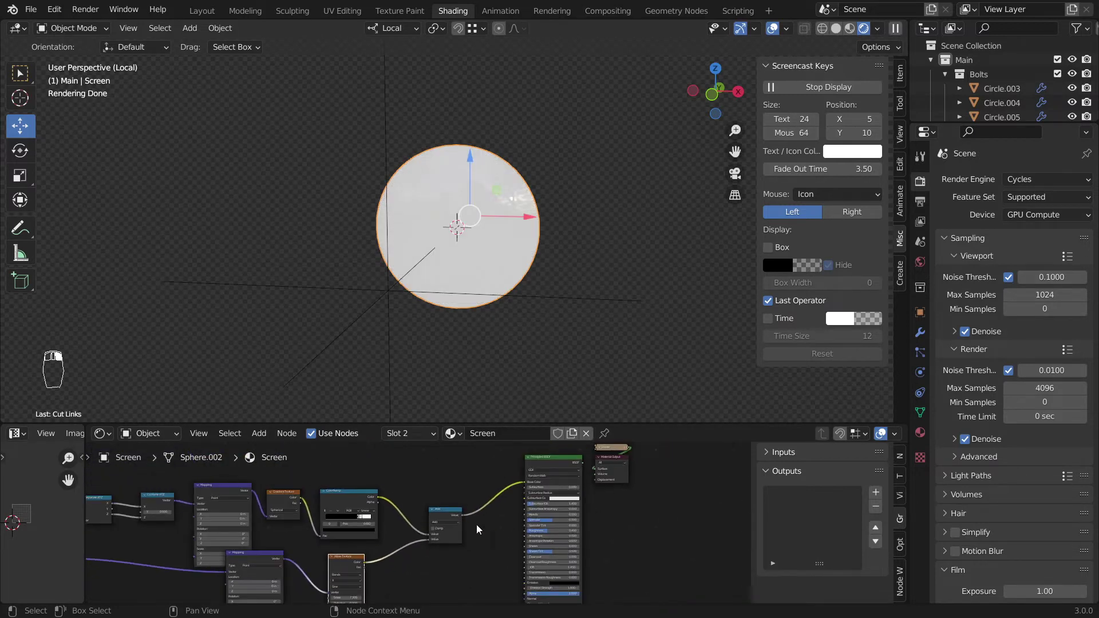
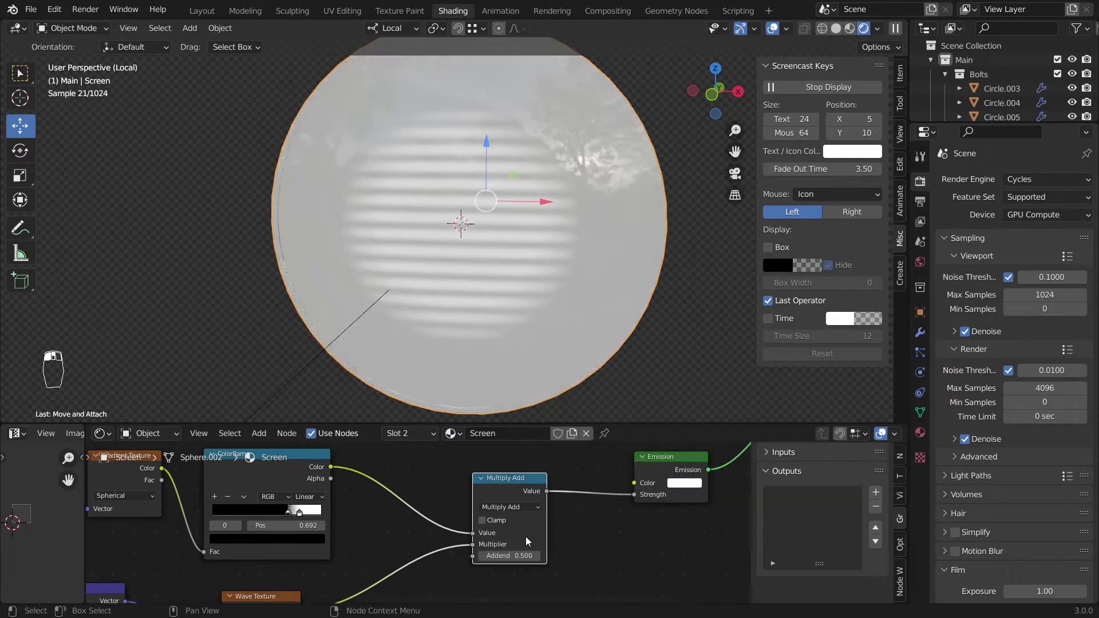
click(519, 490)
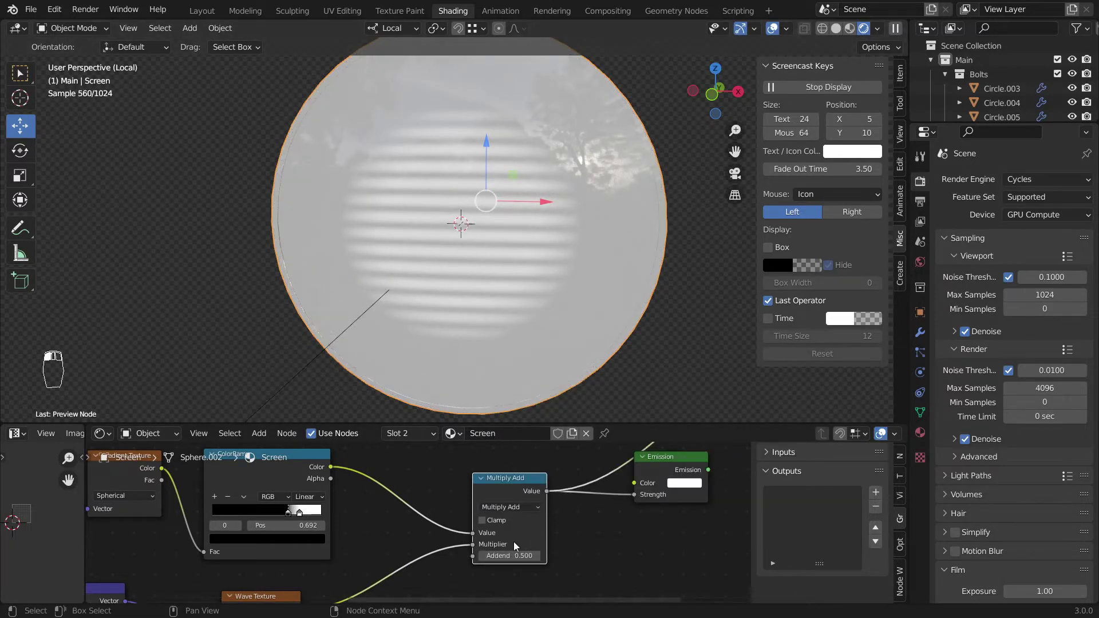
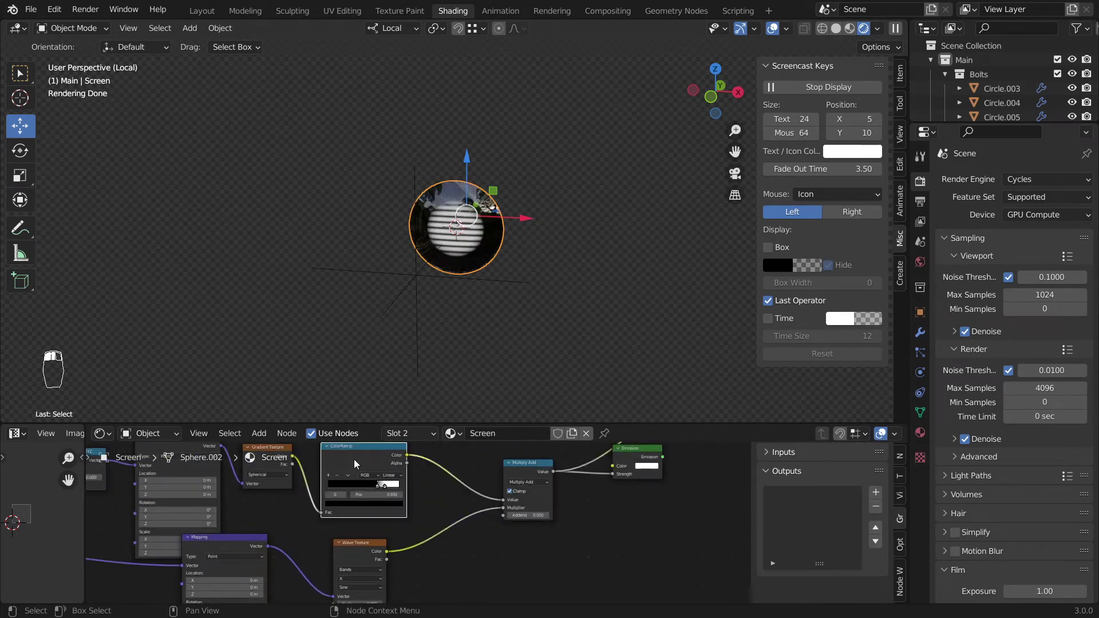
Move the ColorRamp's black stop left to 0.225 for crisper stripes
key(shift+d)
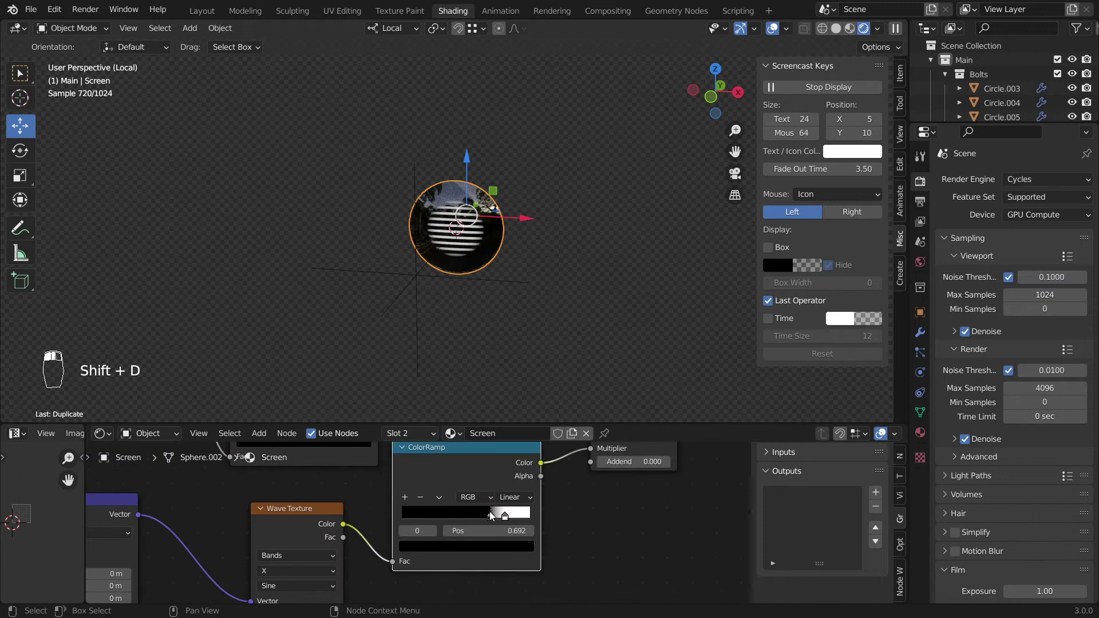
drag(505, 524, 535, 324)
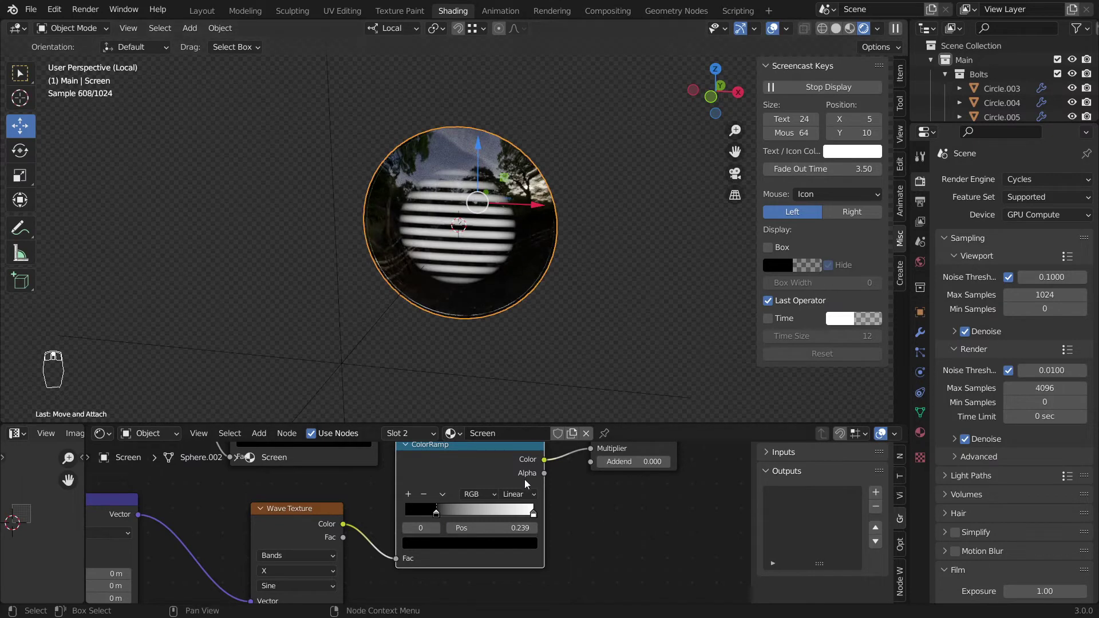
drag(449, 517, 550, 317)
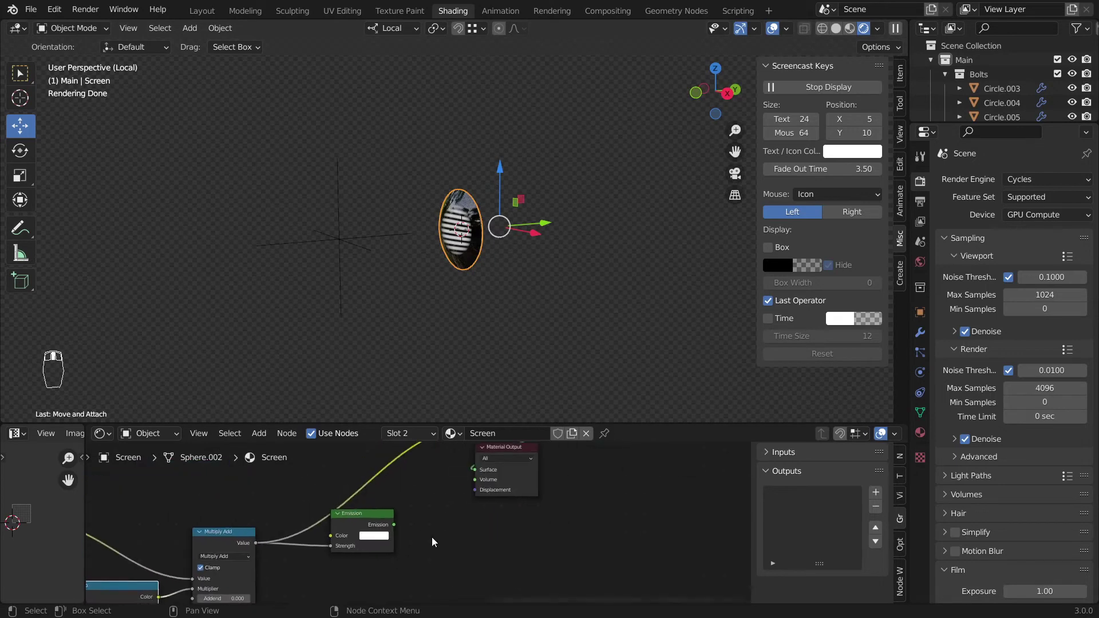
Feed the Emission shader into the Material Output surface and inspect the screen
drag(396, 530, 373, 518)
click(597, 249)
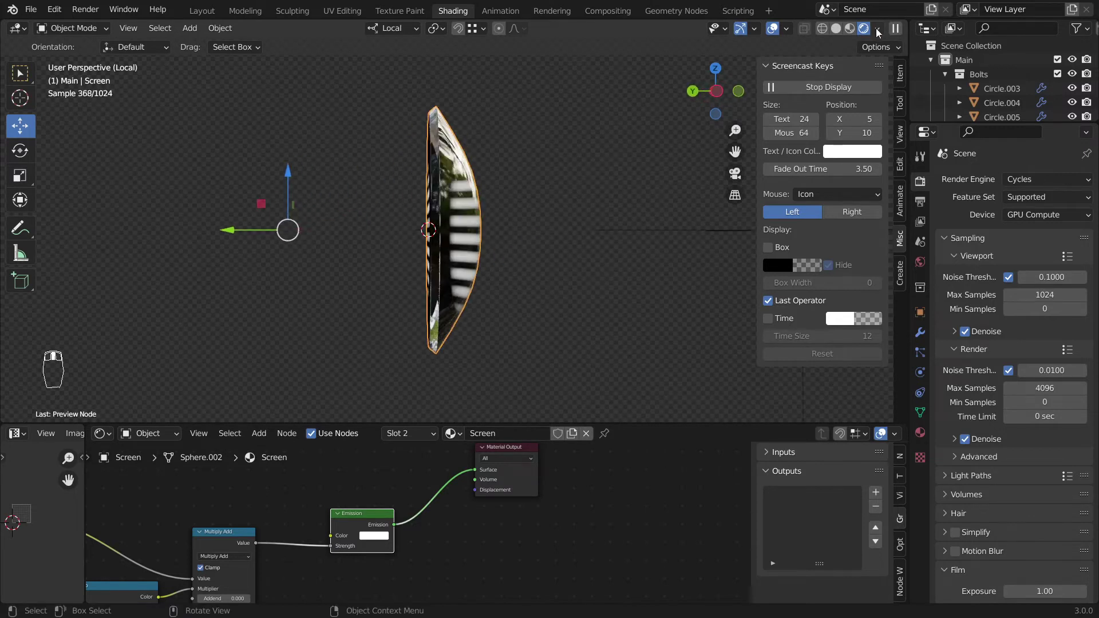
click(880, 32)
drag(530, 219, 526, 496)
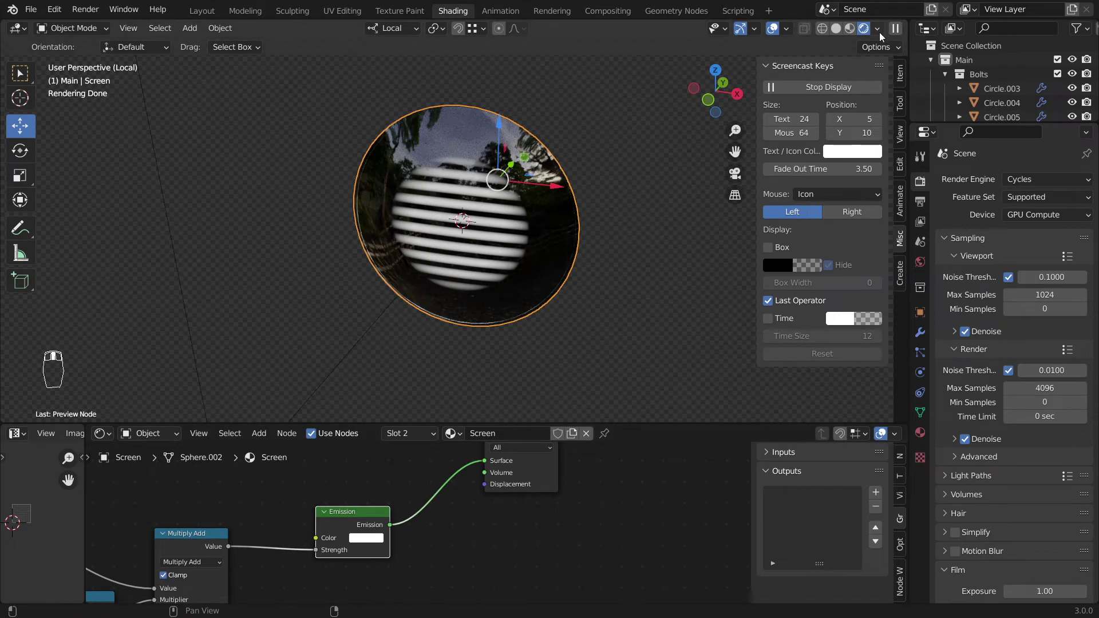
Set the Emission colour to blue and leave local view to see the whole robot
click(826, 105)
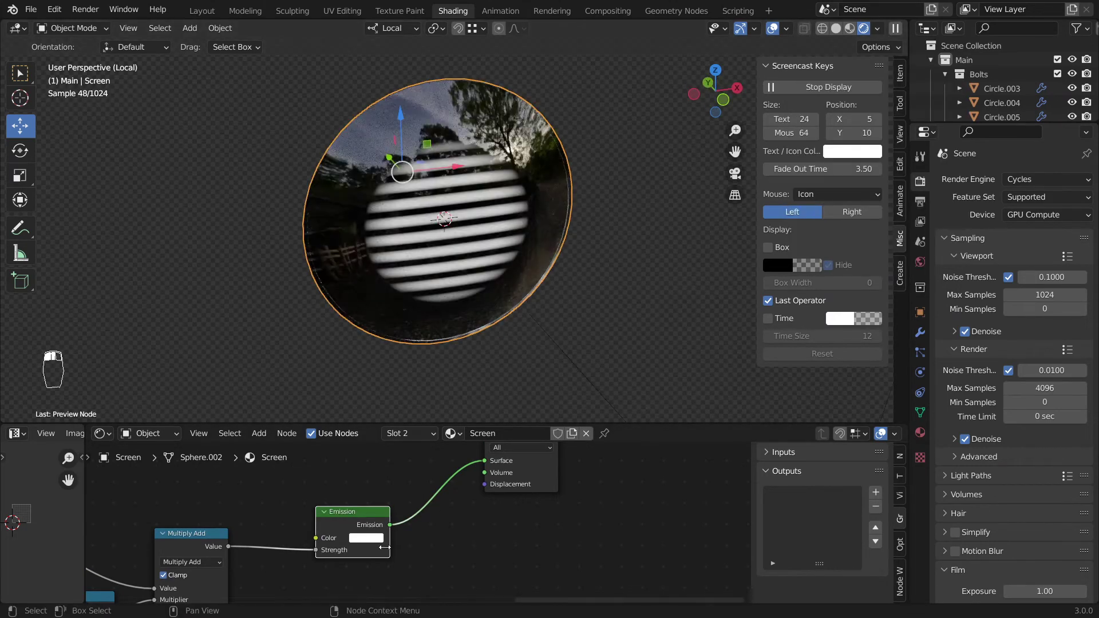
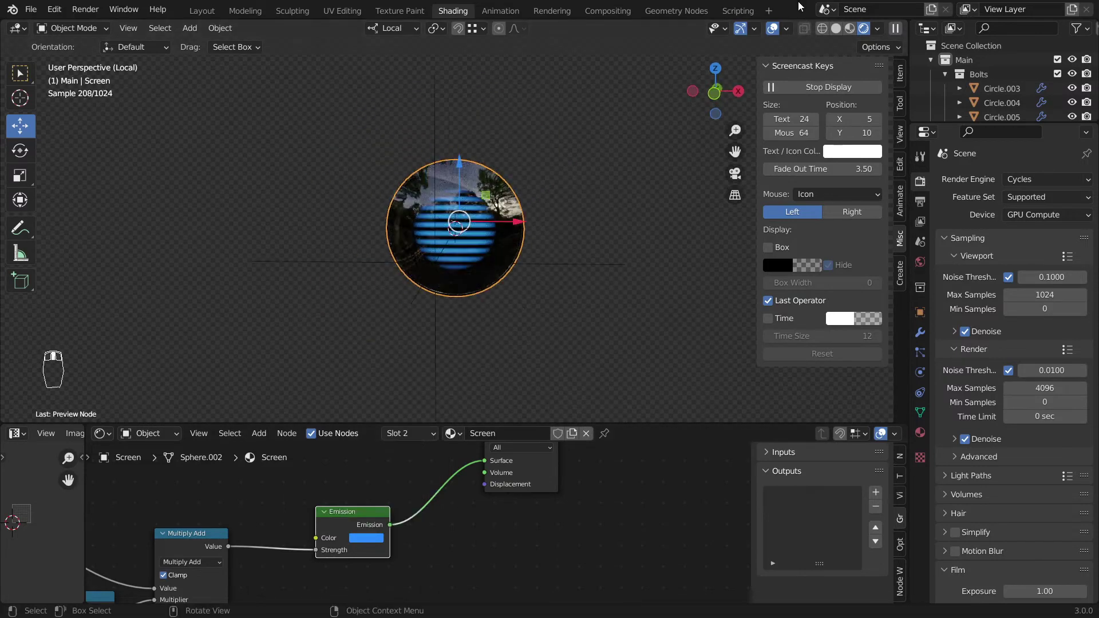
drag(770, 31, 605, 148)
key(/)
click(604, 147)
middle_click(592, 182)
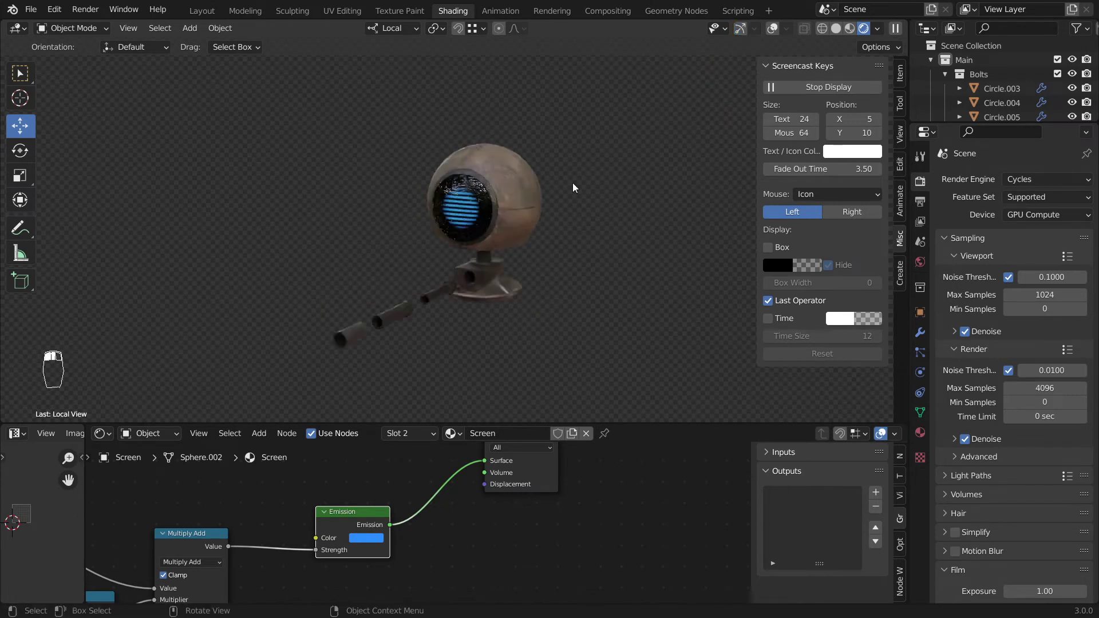
drag(474, 168, 503, 240)
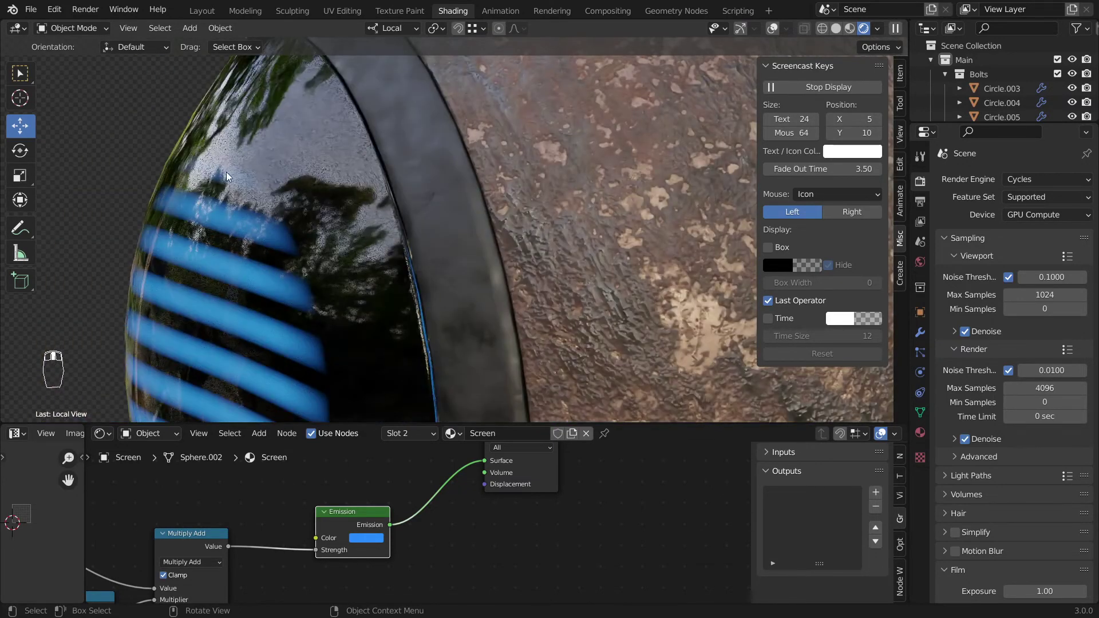
middle_click(236, 216)
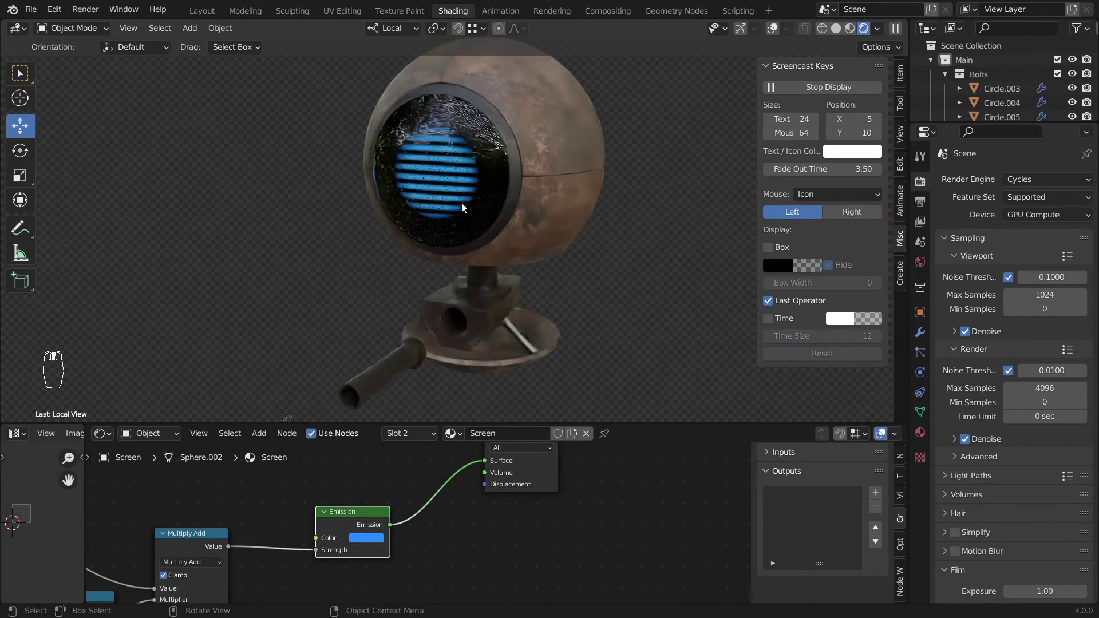
drag(413, 171, 475, 186)
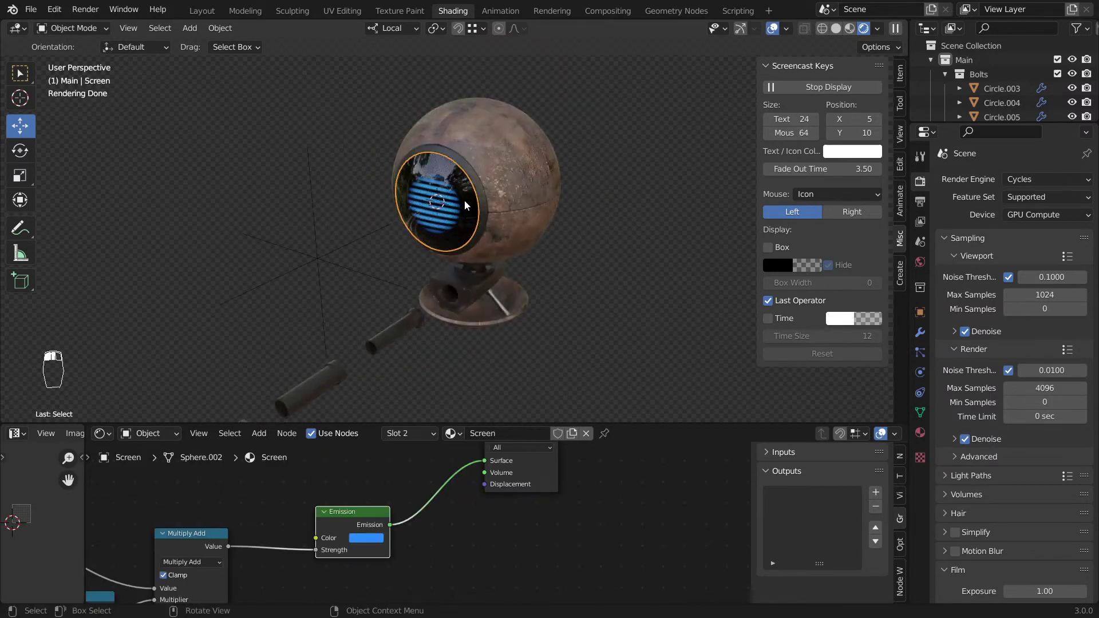
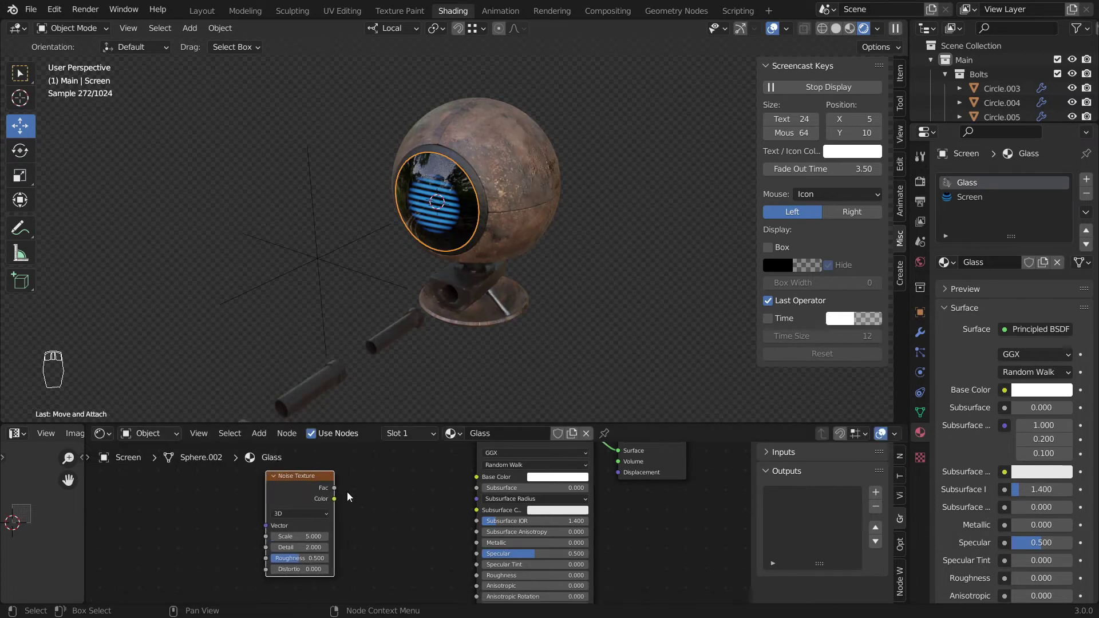
Preview a Noise Texture on the screen and give it coordinate Mapping nodes (Ctrl+T)
click(489, 567)
drag(775, 34, 248, 486)
key(ctrl+t)
drag(456, 194, 434, 459)
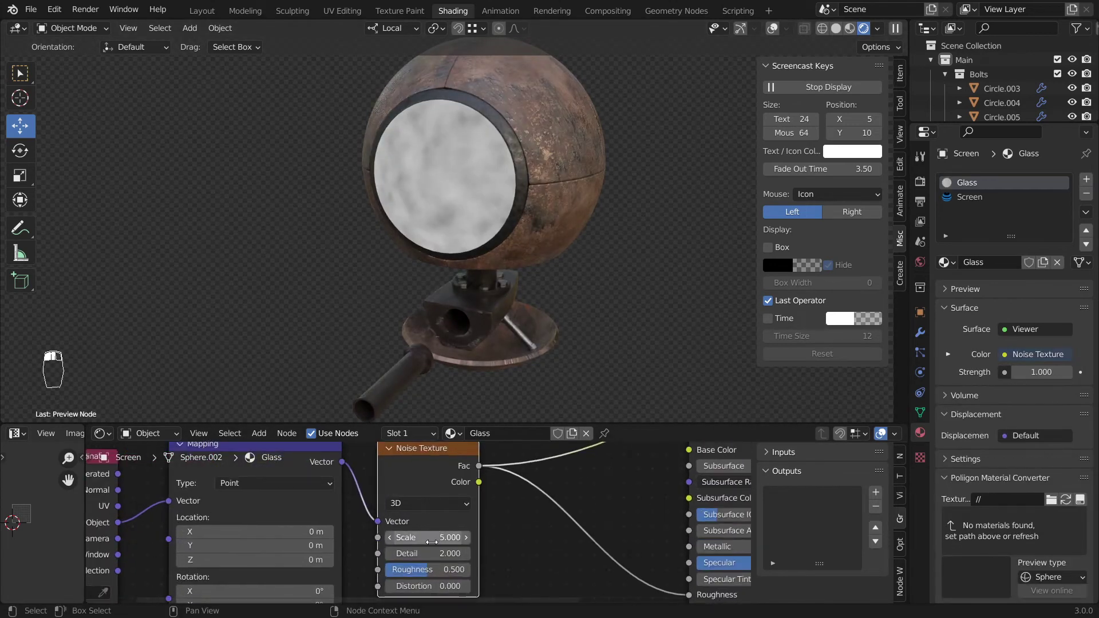
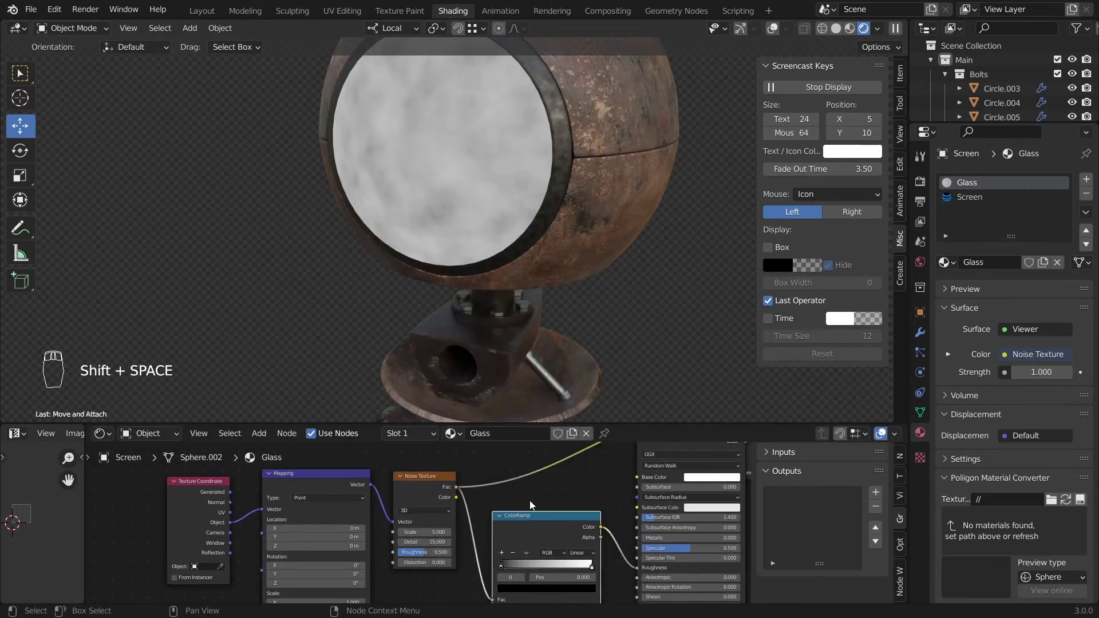
Run the noise through a ColorRamp into the glass Roughness, darkening one ramp stop
click(542, 515)
drag(597, 546, 594, 528)
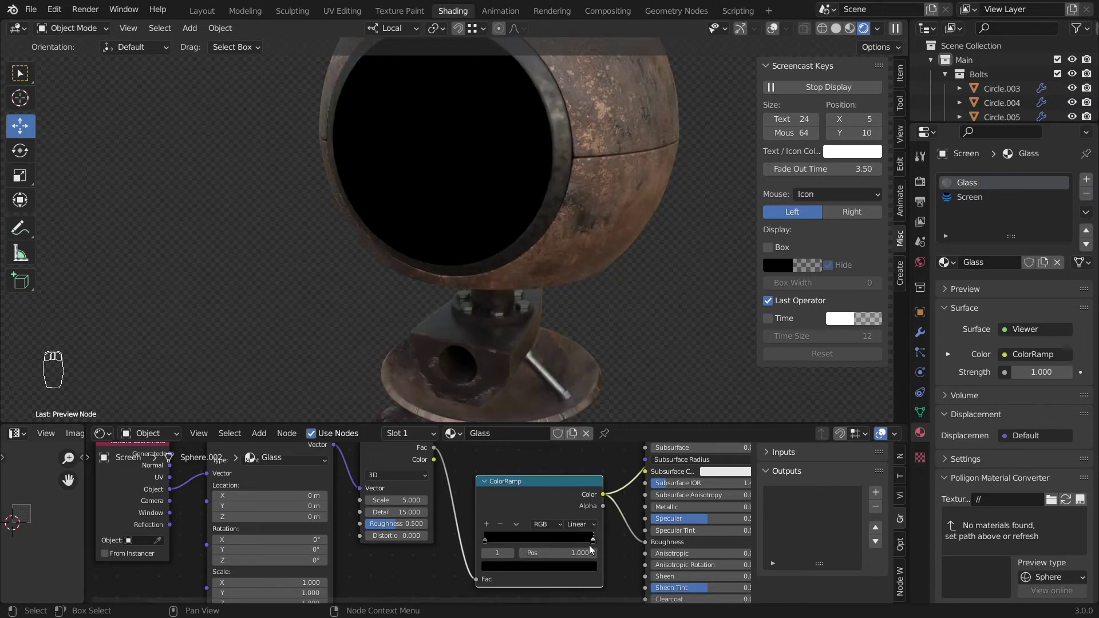
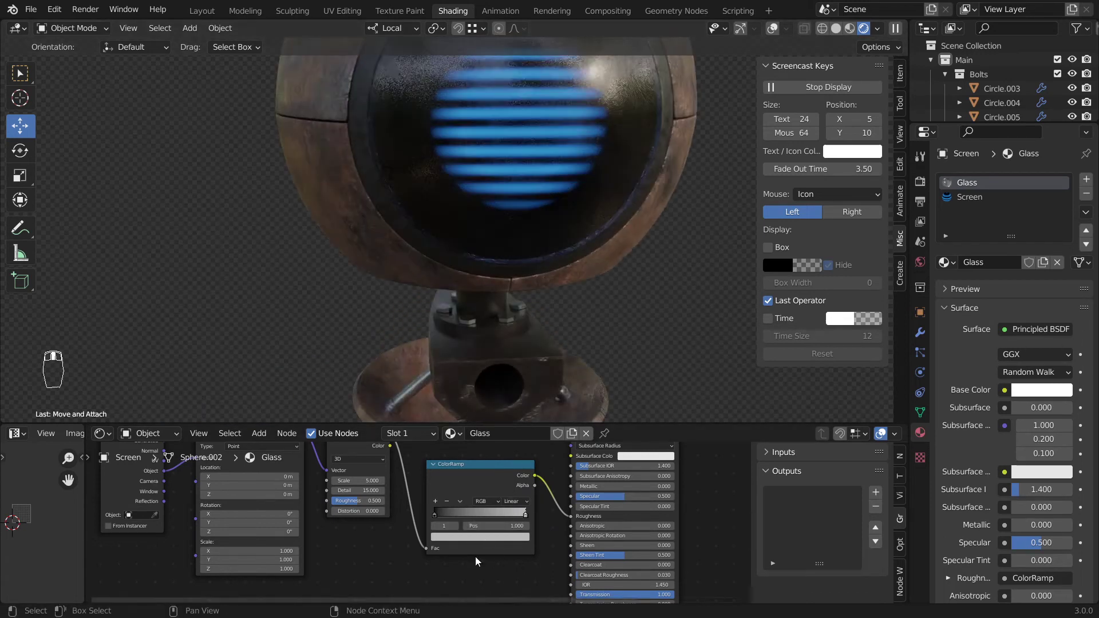
drag(440, 519, 525, 515)
drag(524, 516, 602, 235)
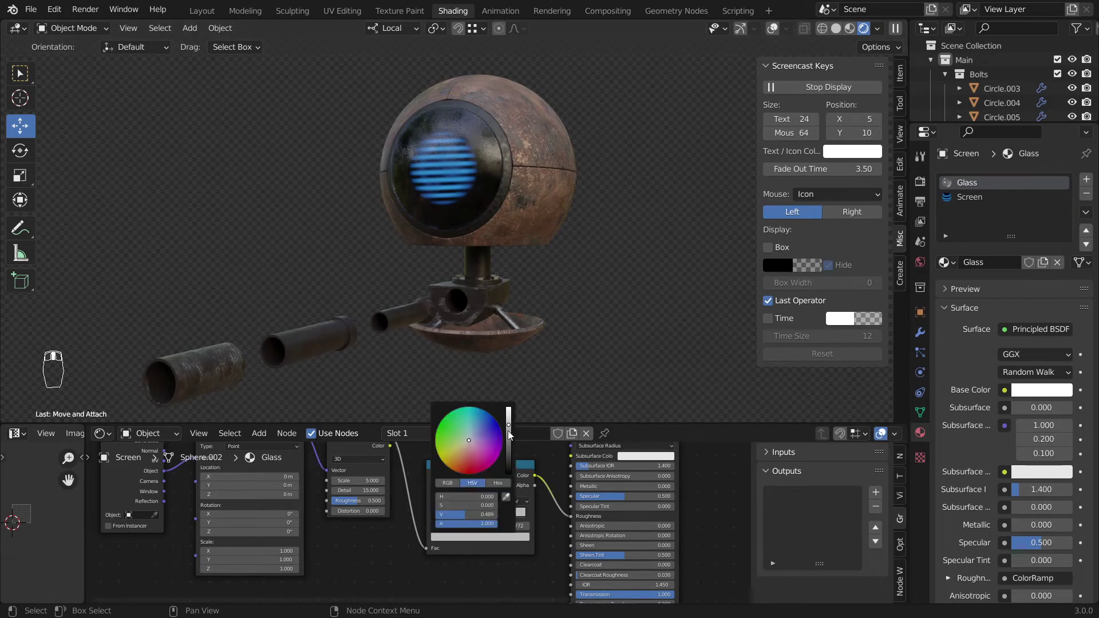
Tighten the ColorRamp stops to increase the roughness contrast of the smudgy patches
drag(510, 431, 518, 214)
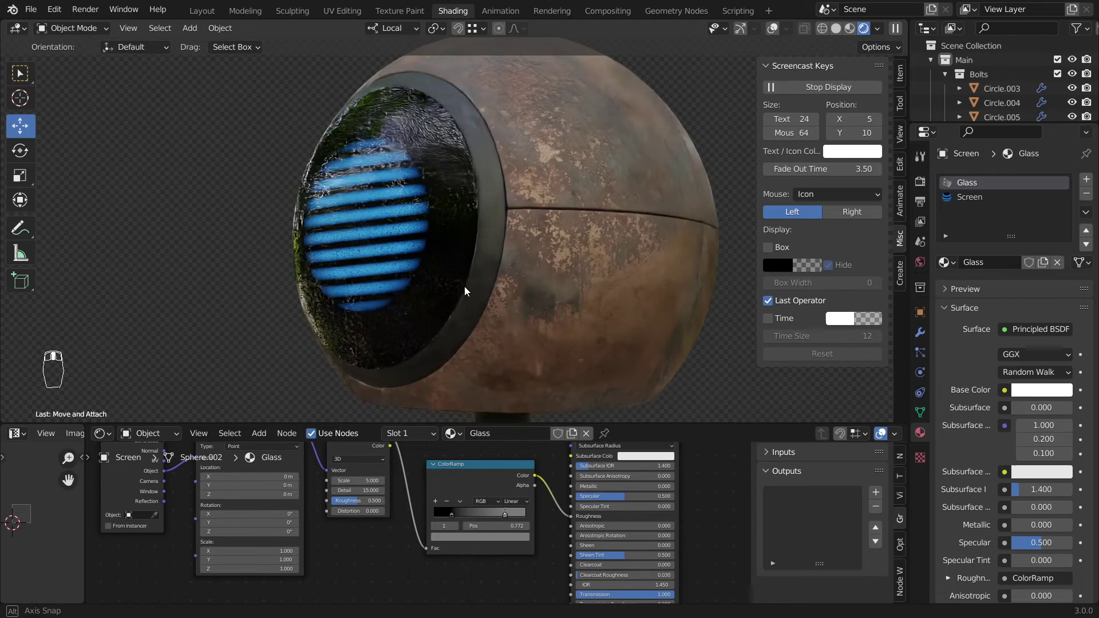
drag(512, 541, 545, 276)
drag(555, 290, 486, 505)
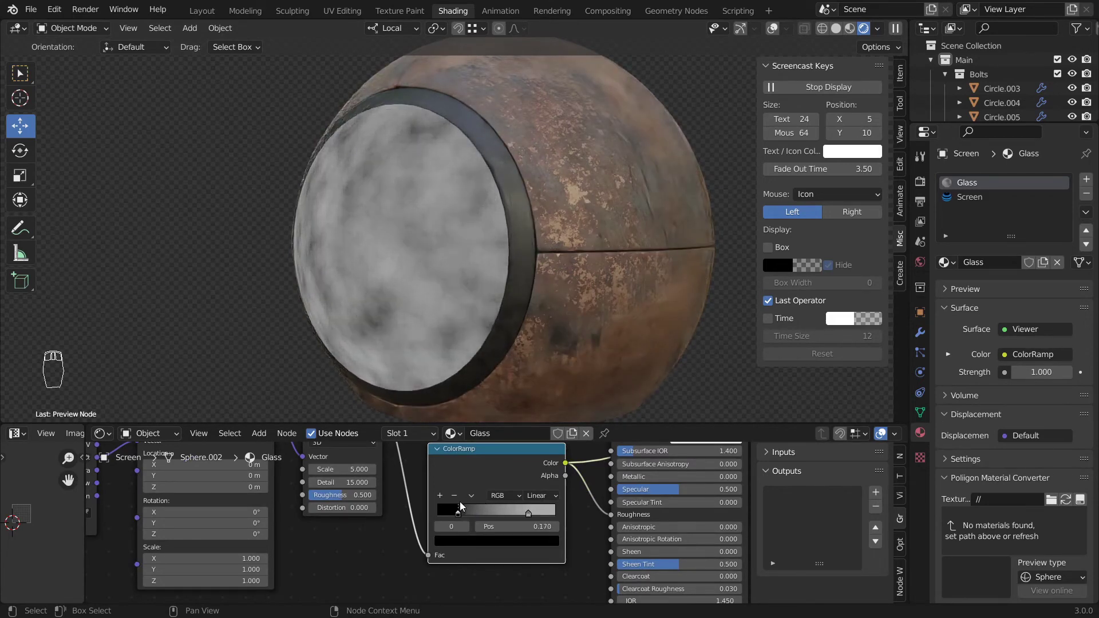
drag(529, 515, 593, 507)
drag(541, 543, 545, 332)
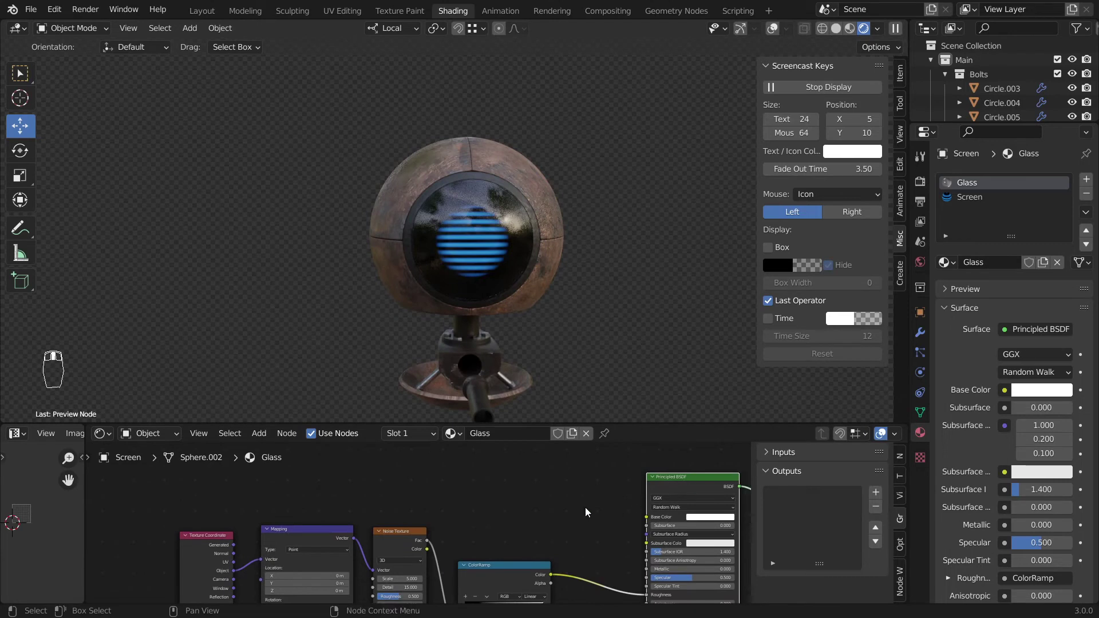
Add a MixRGB node and drive its factor from the noise ColorRamp
key(m)
click(589, 510)
key(i)
key(ctrl+z)
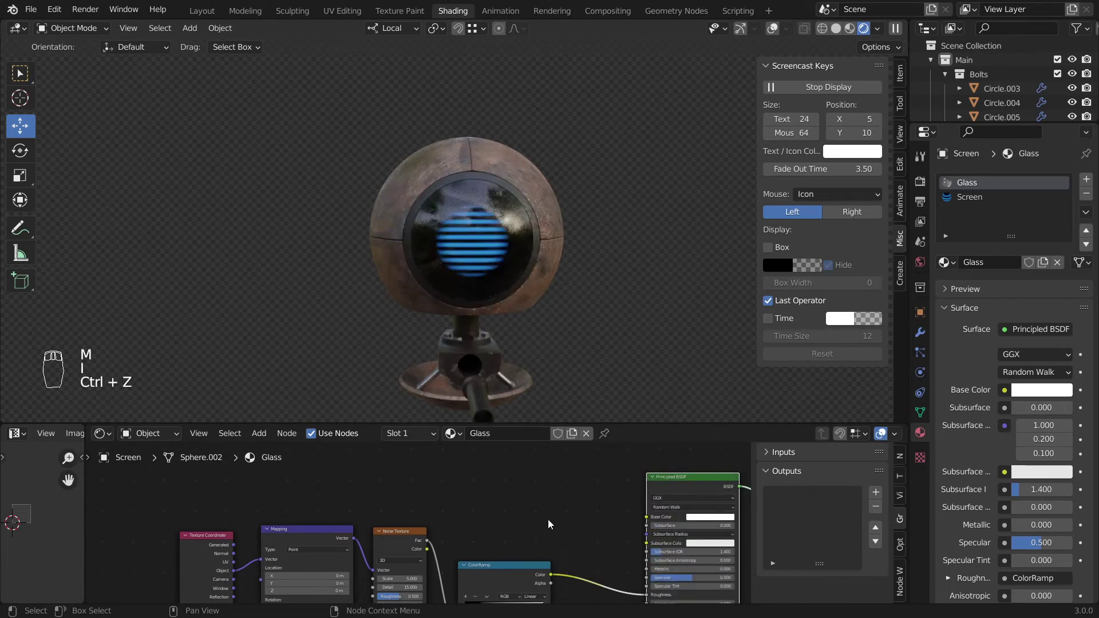
key(shift+a)
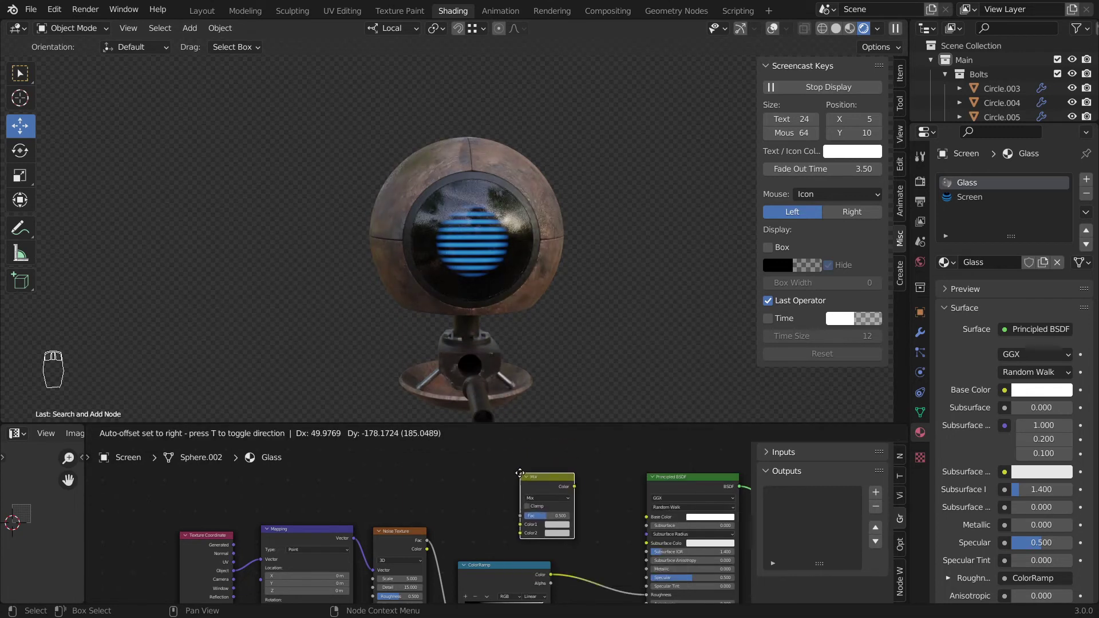
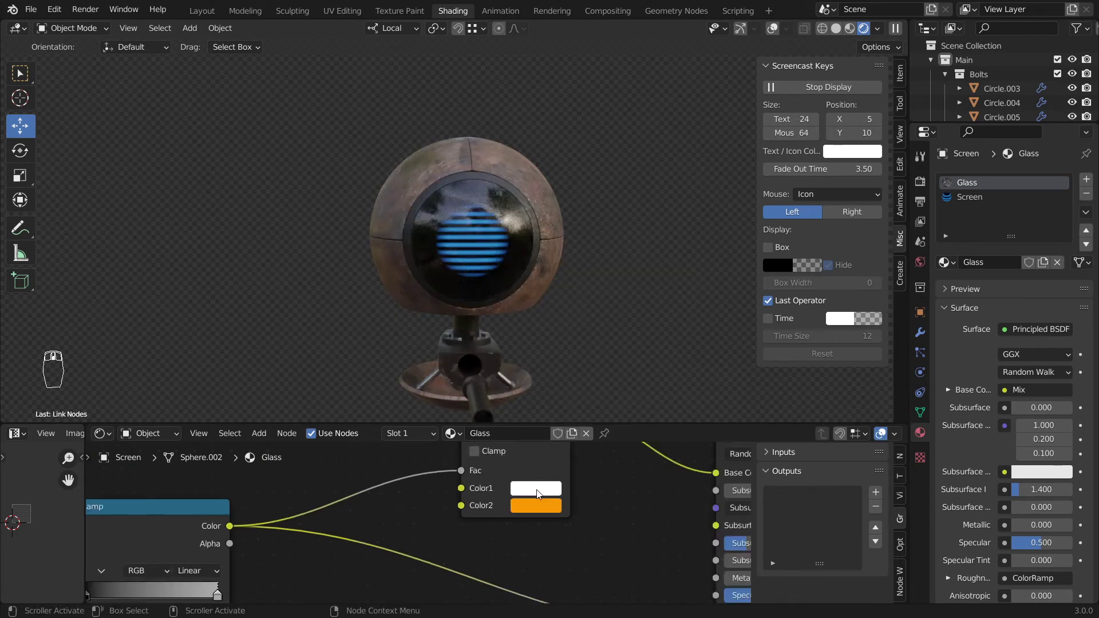
drag(288, 530, 456, 426)
Set the mix colours to white and orange, feed it into Base Color and inspect the glass
right_click(548, 354)
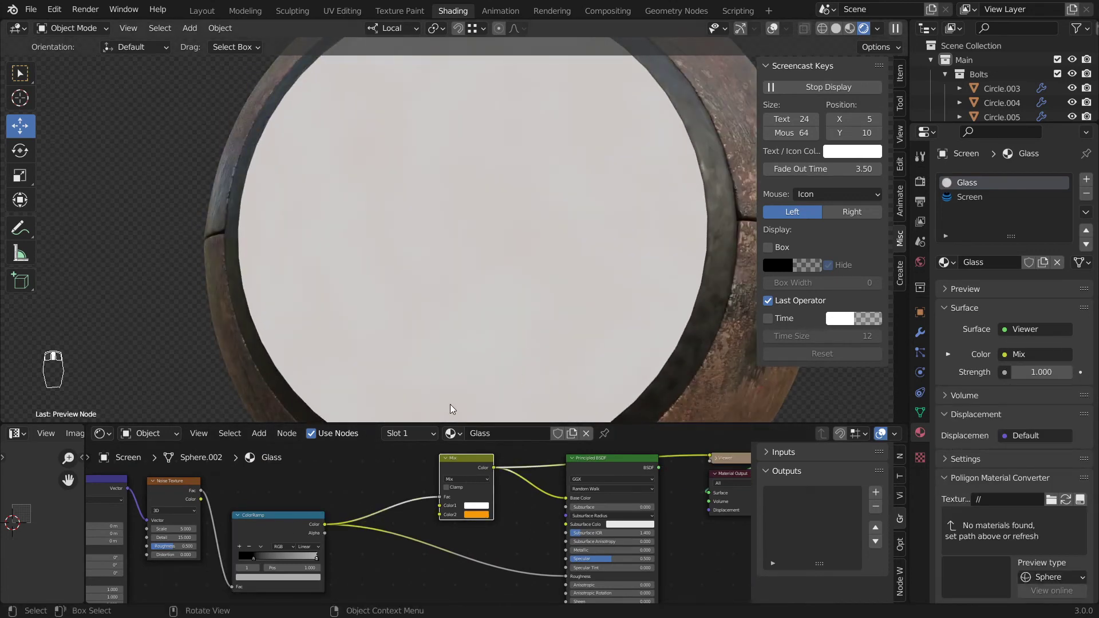
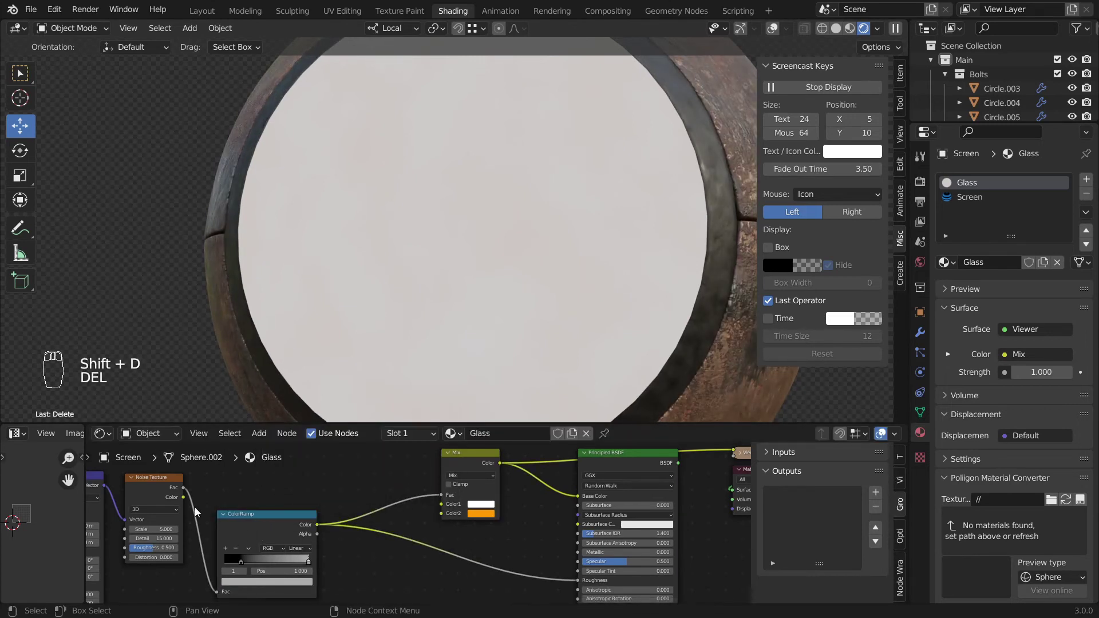
drag(185, 493, 188, 495)
click(447, 494)
middle_click(578, 480)
drag(577, 480, 418, 279)
middle_click(499, 521)
drag(498, 517, 567, 374)
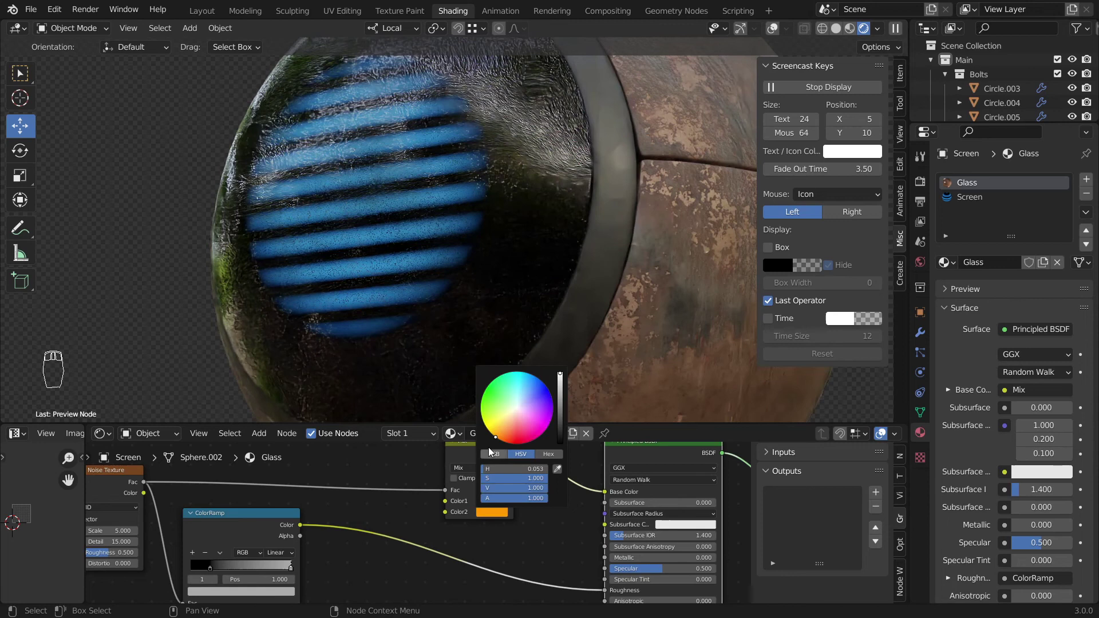
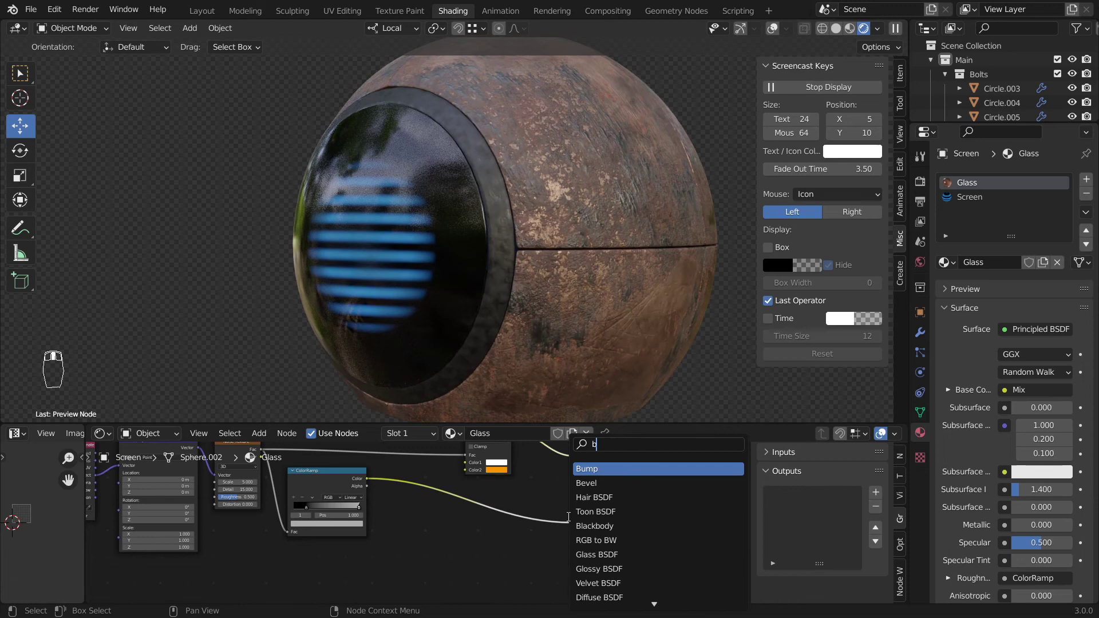
Add a Bump node from the ramp into the BSDF Normal with strength 0.010
key(shift+space)
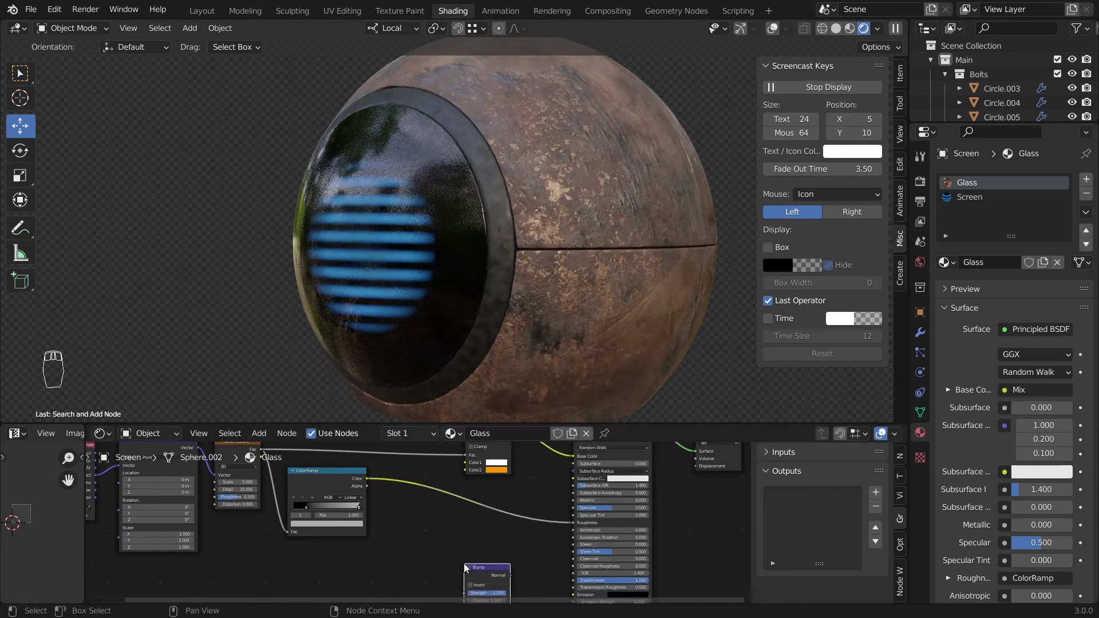
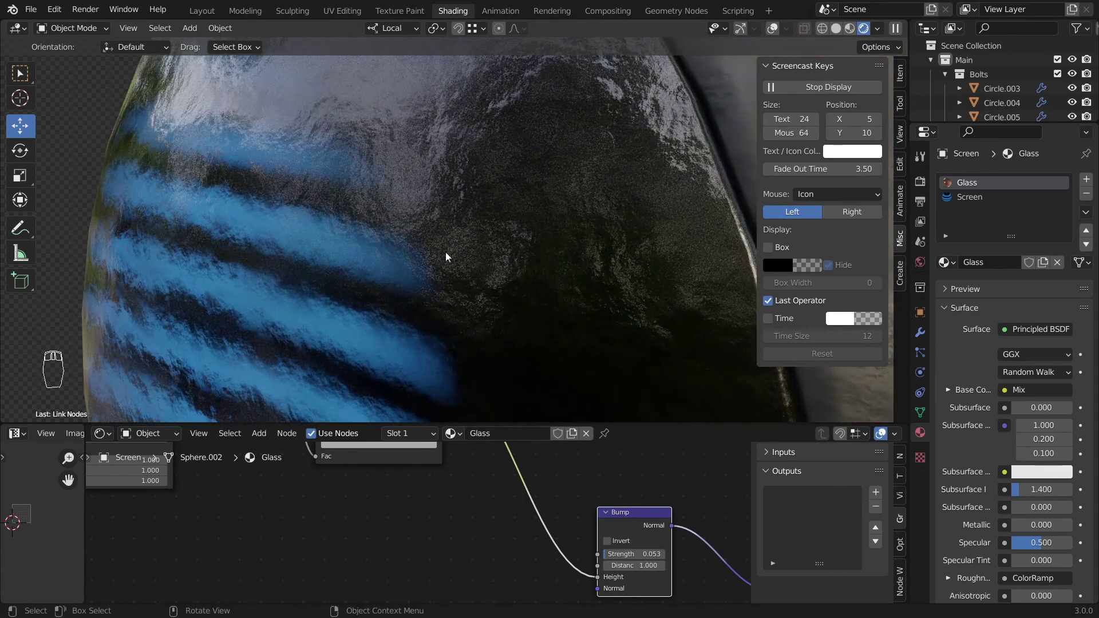
middle_click(622, 586)
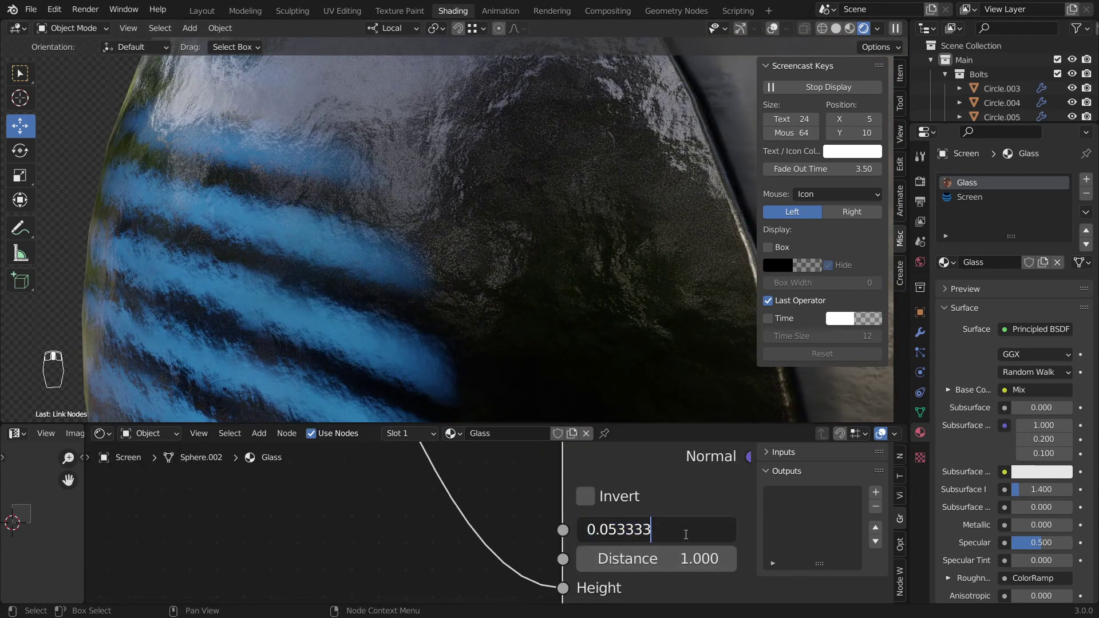
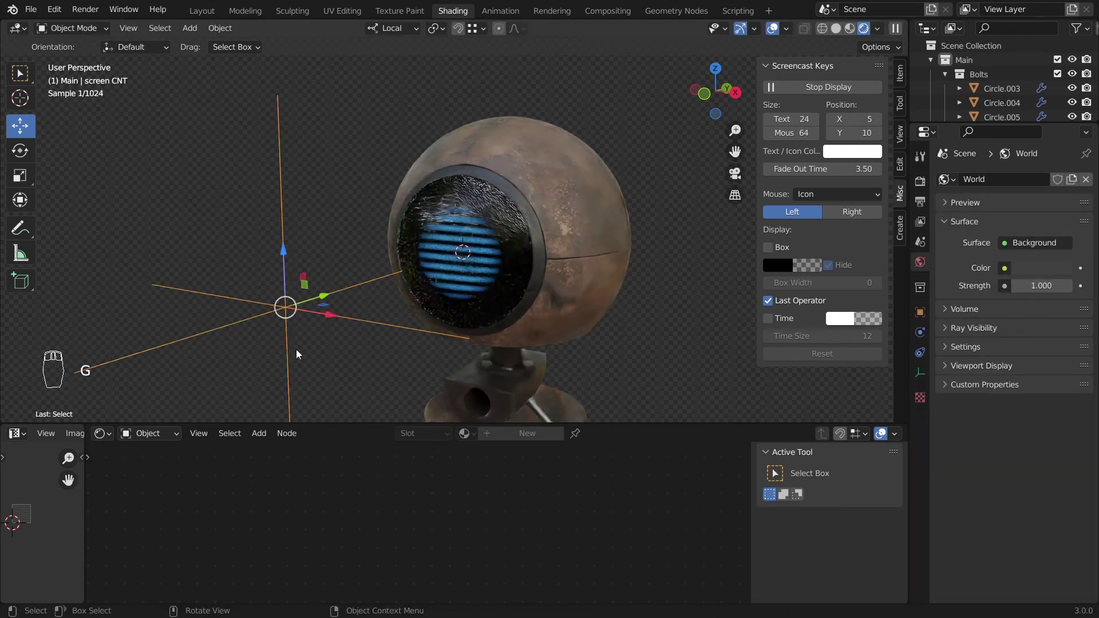
Orbit to check the finished eye glass, deselect, and save Robot.blend
drag(494, 327, 477, 215)
key(f)
key(g)
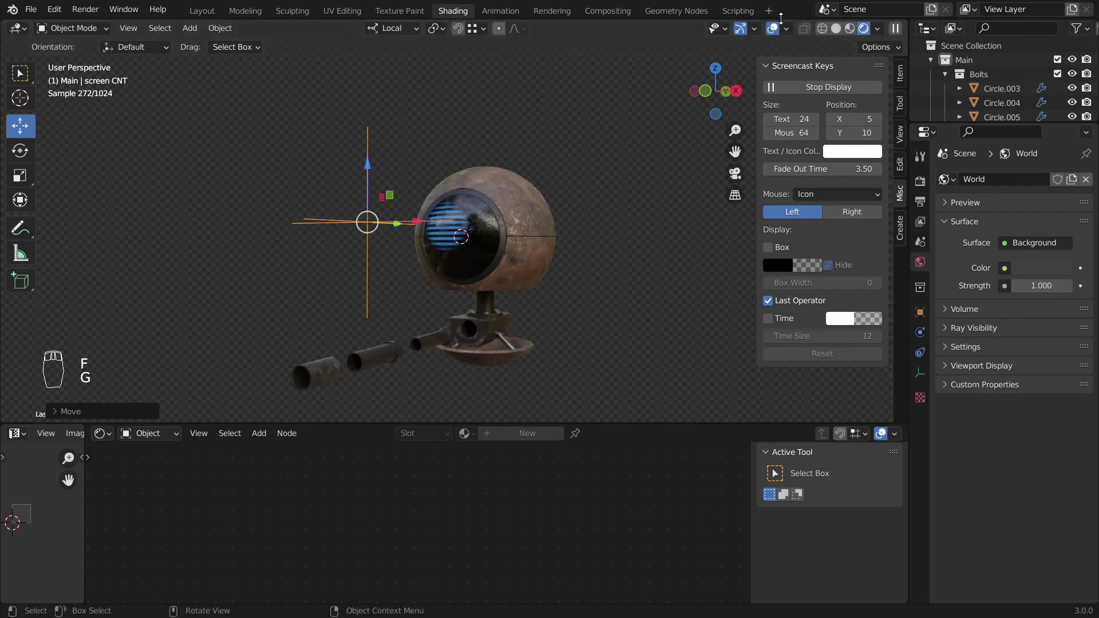
drag(776, 30, 547, 242)
key(ctrl+z)
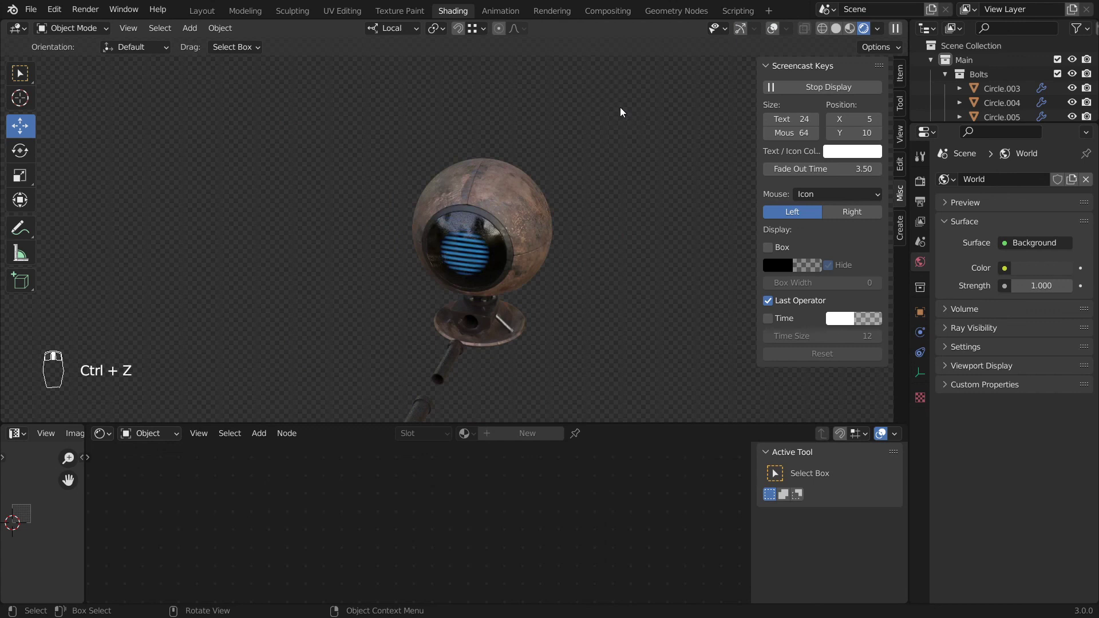